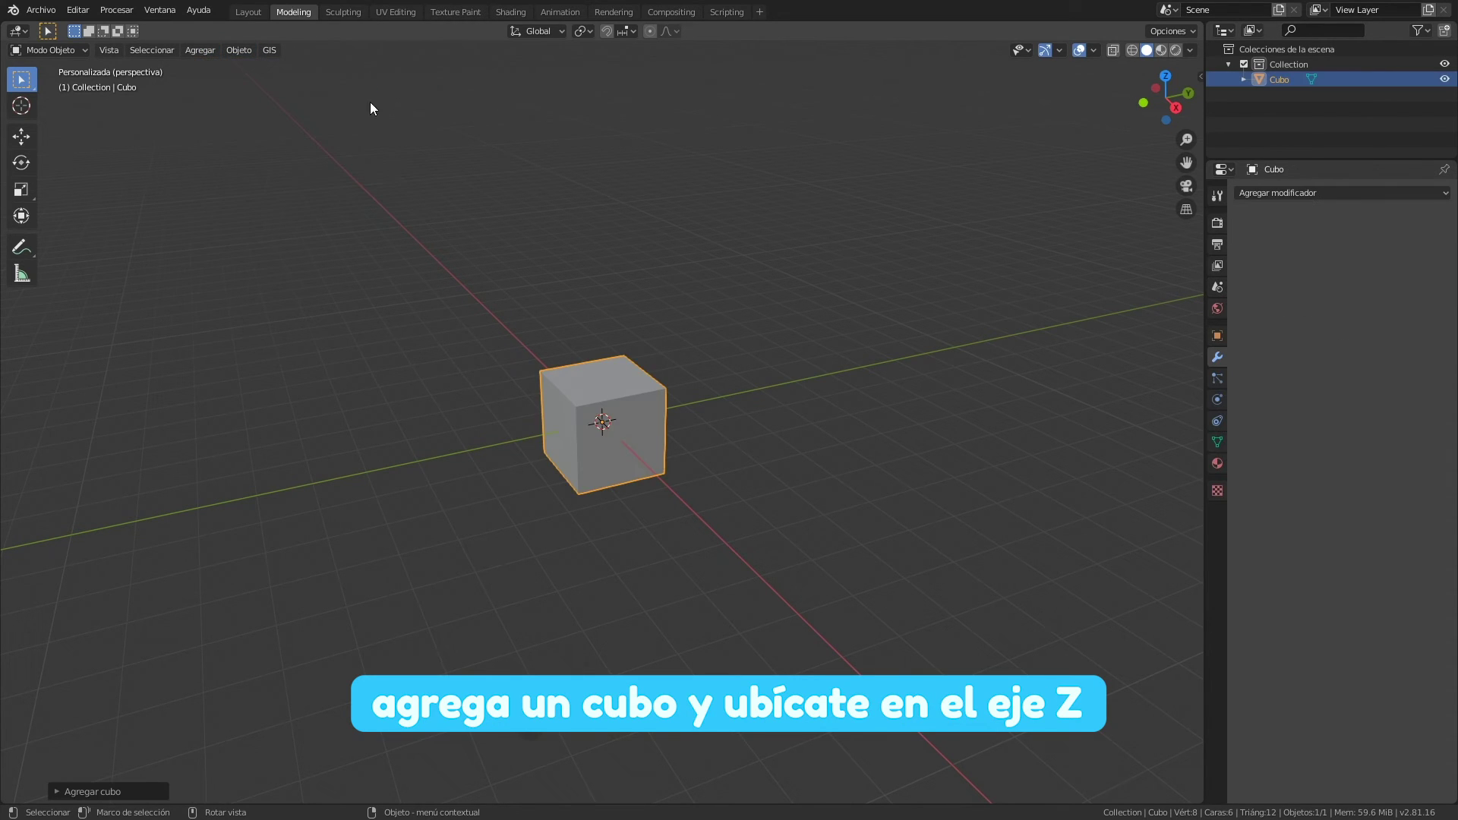
Adjust the viewport from a top-down angle while the Google satellite basemap settings come up
scroll(down, 3)
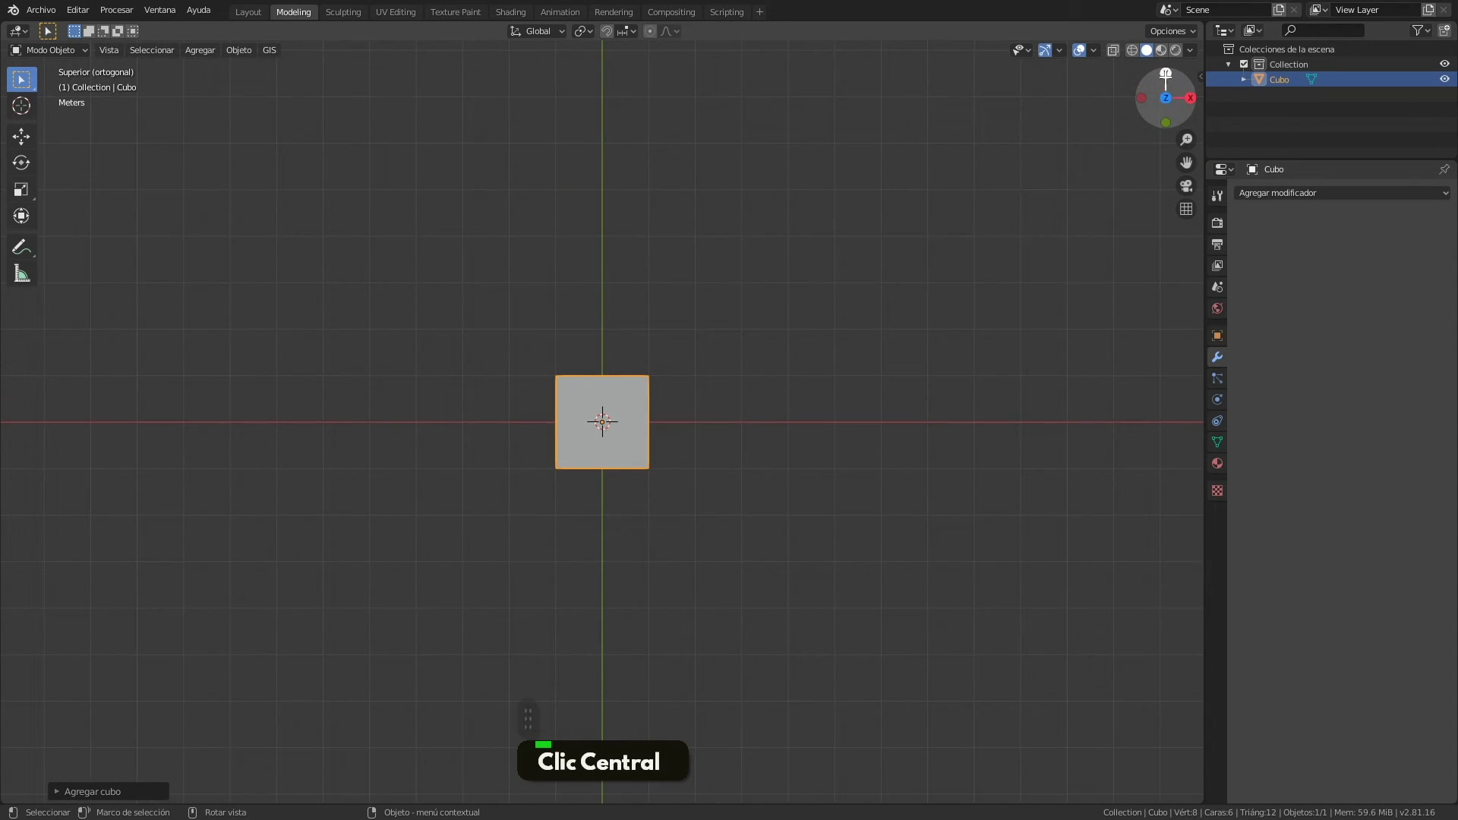
middle_click(605, 418)
scroll(up, 3)
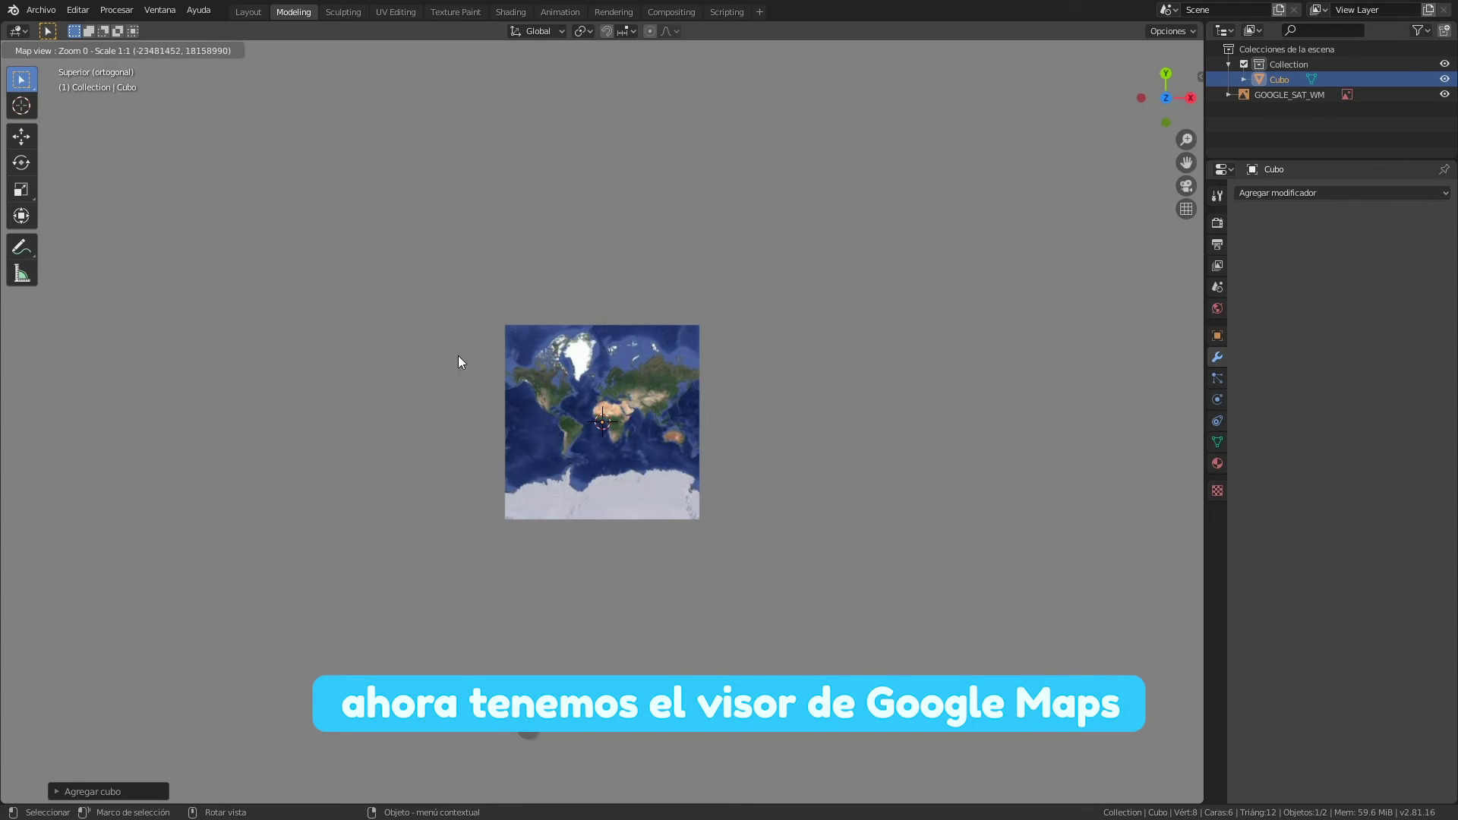
Zoom the world map in step by step toward the Peruvian Andes
scroll(up, 3)
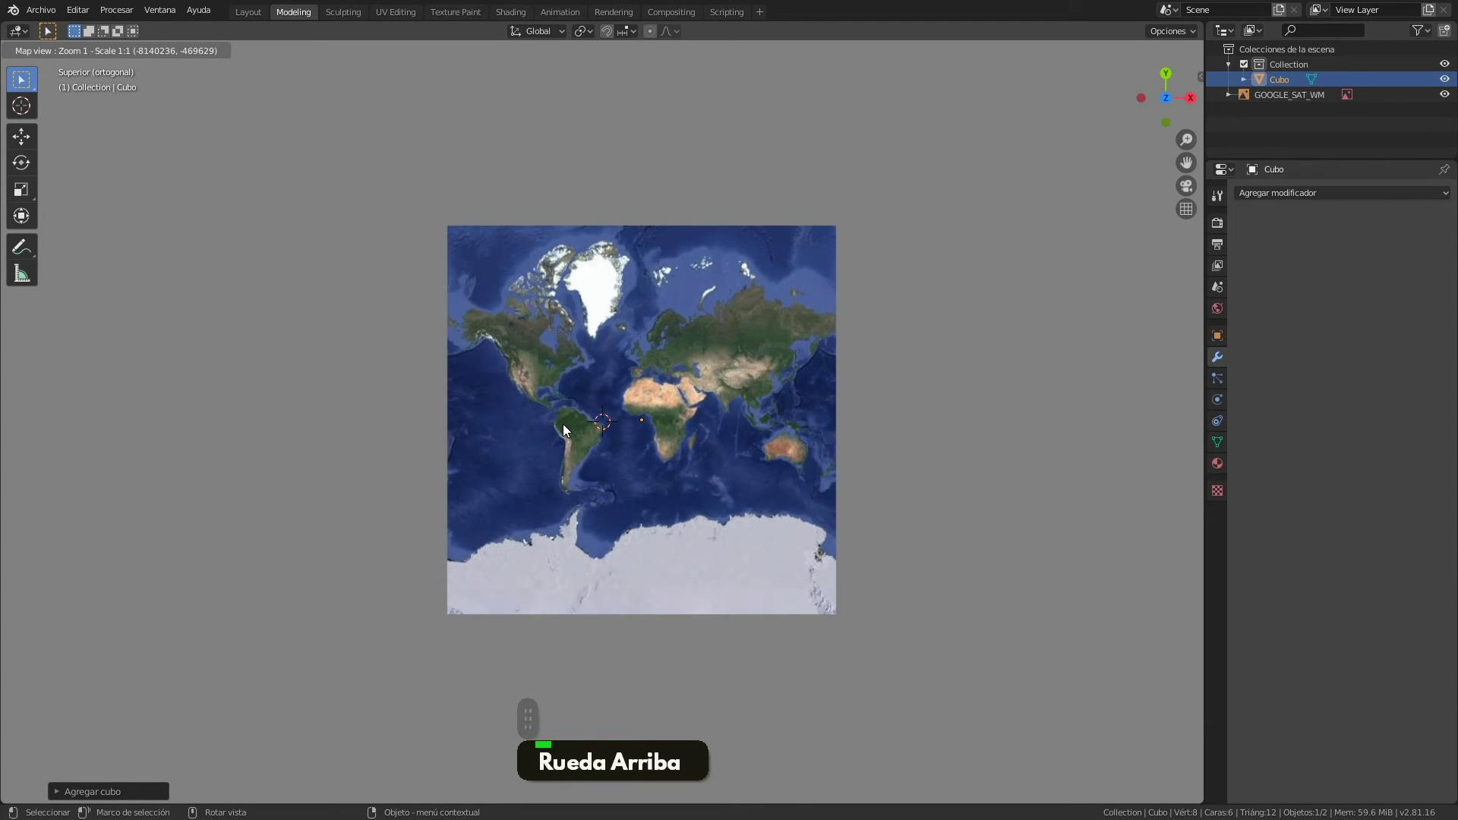
scroll(up, 3)
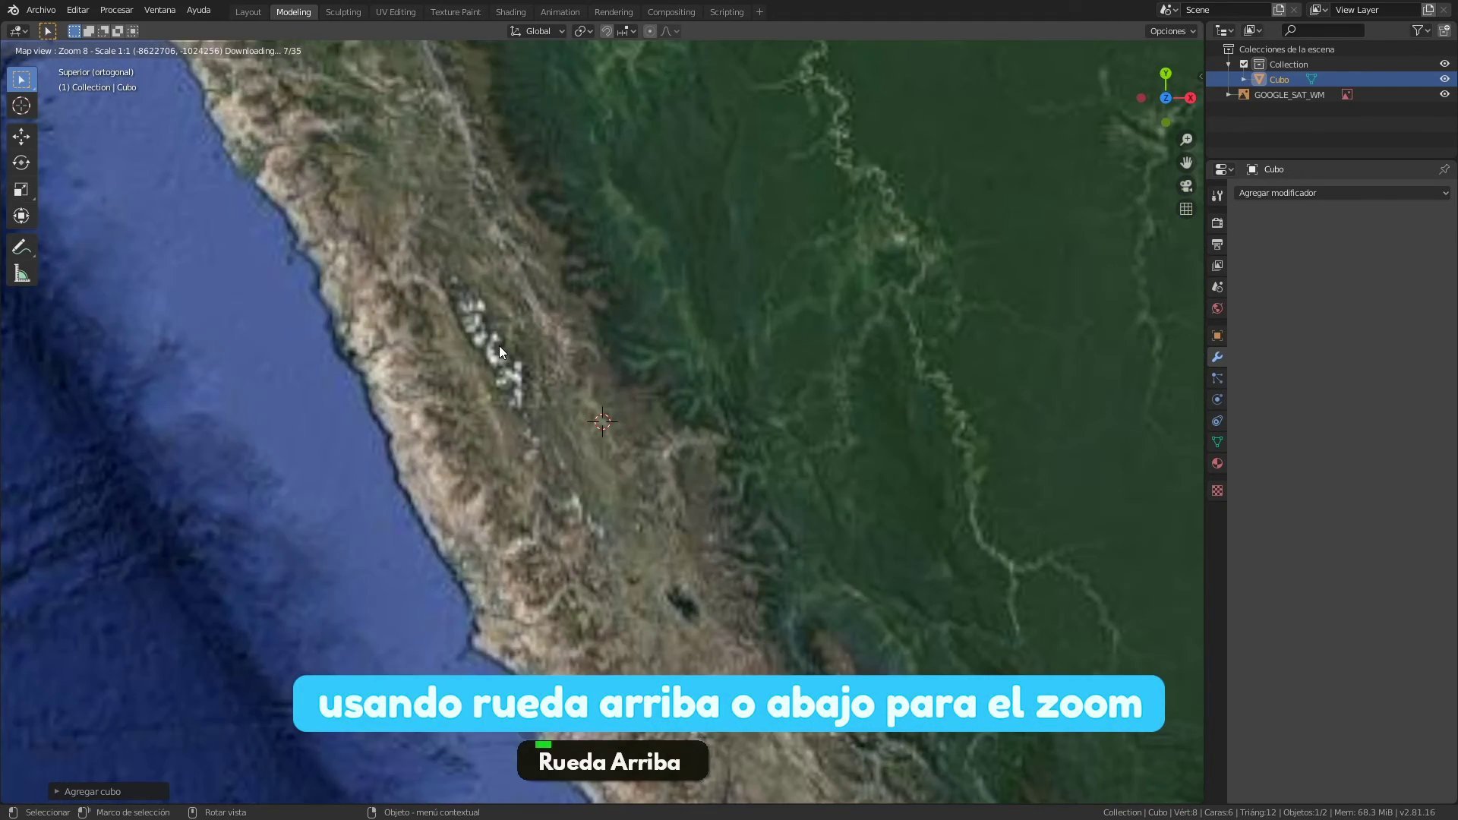
scroll(up, 3)
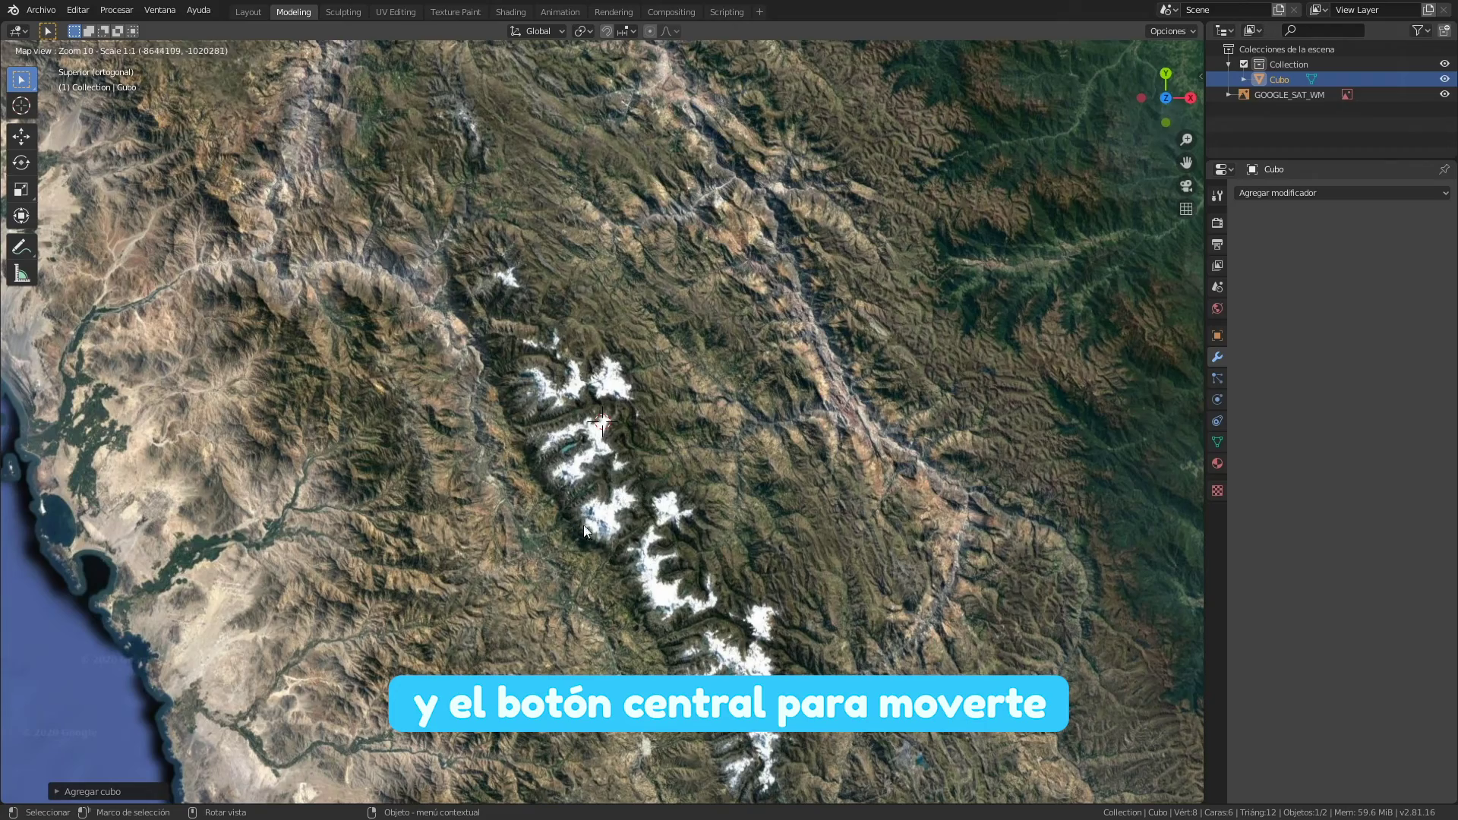
scroll(up, 3)
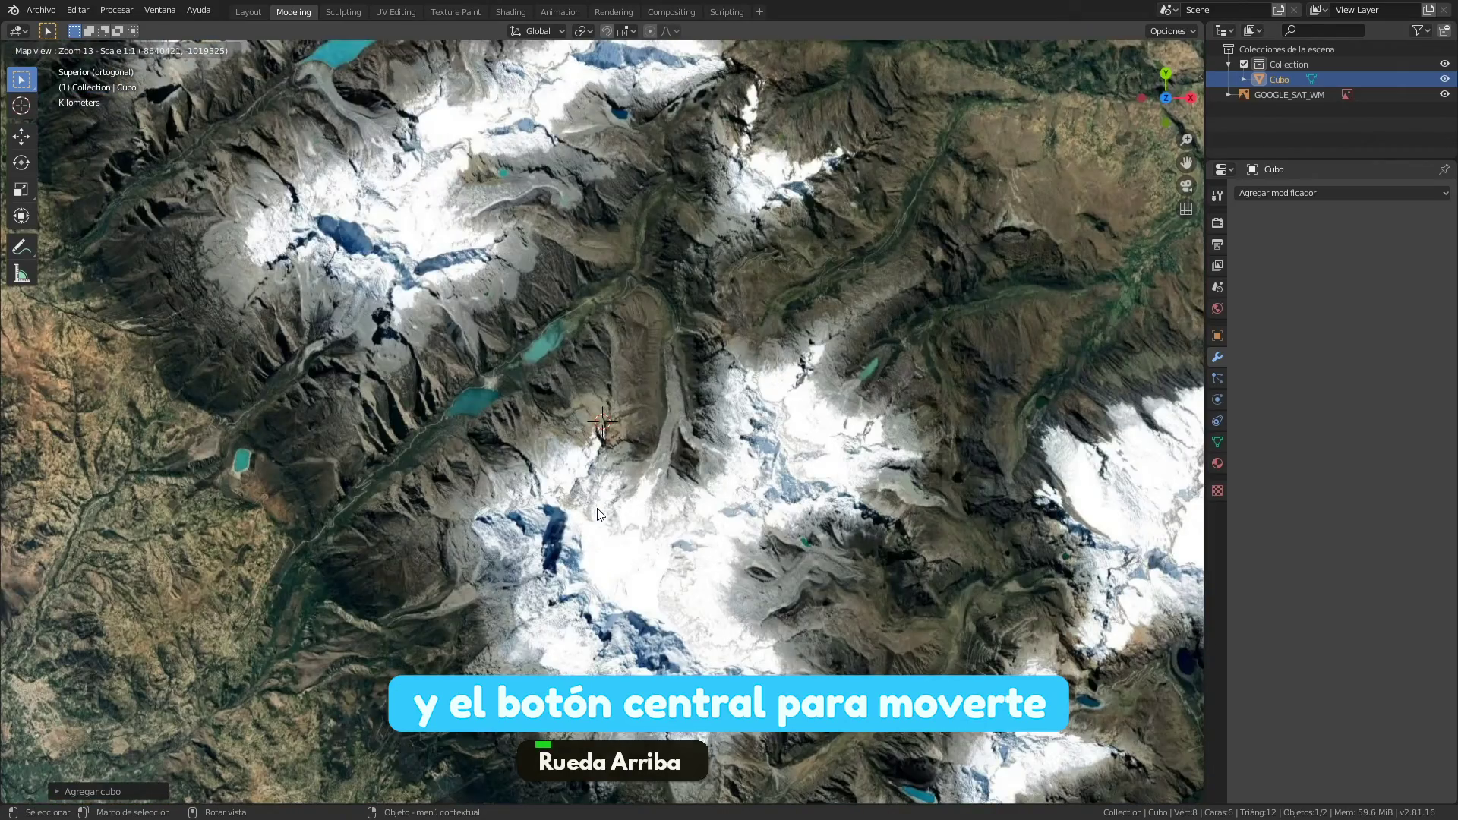
scroll(up, 3)
Pan and zoom to level 14 centred on the snowy peaks and glacier area
middle_click(597, 502)
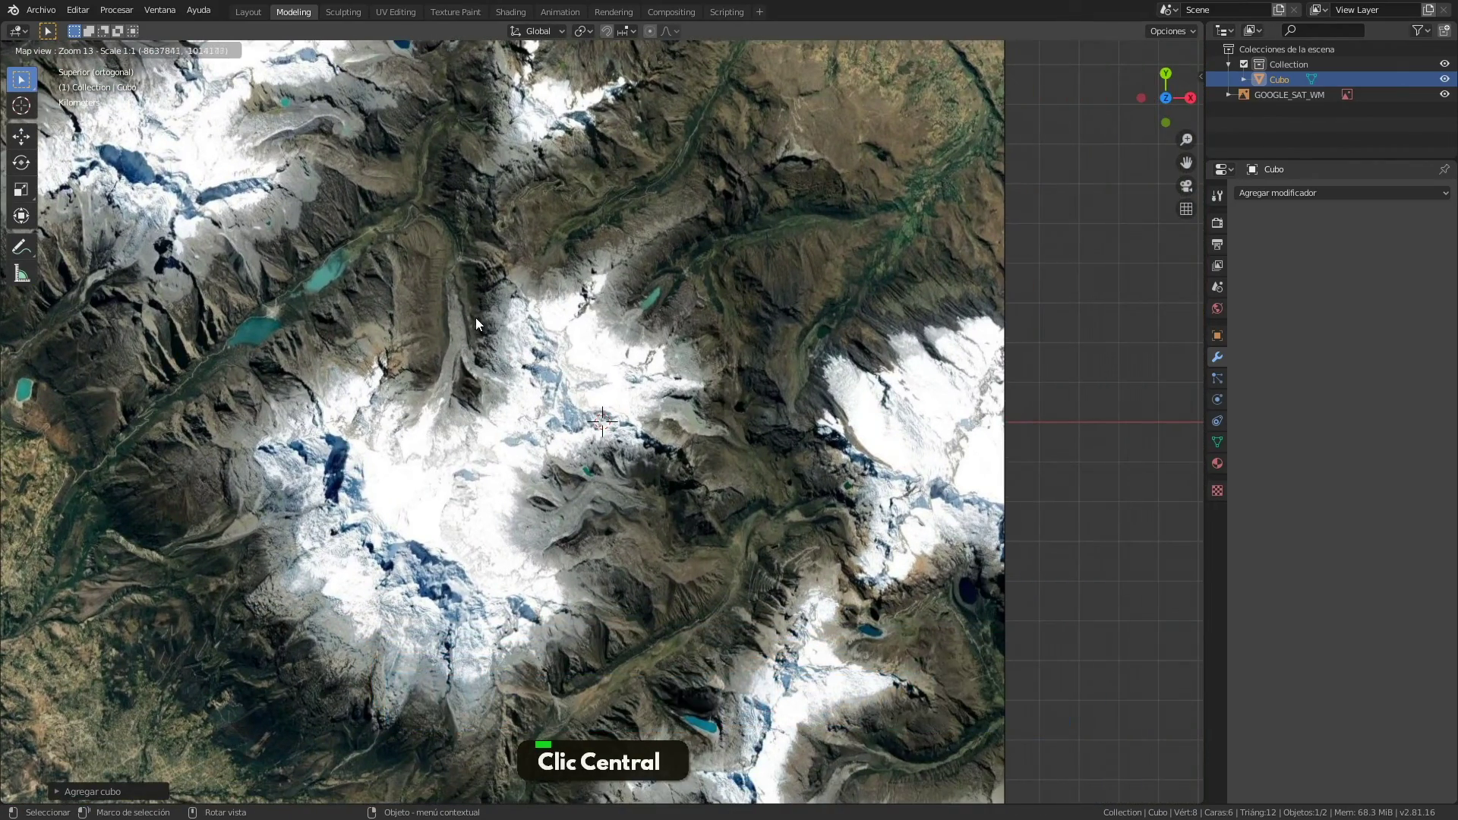
scroll(up, 3)
middle_click(546, 456)
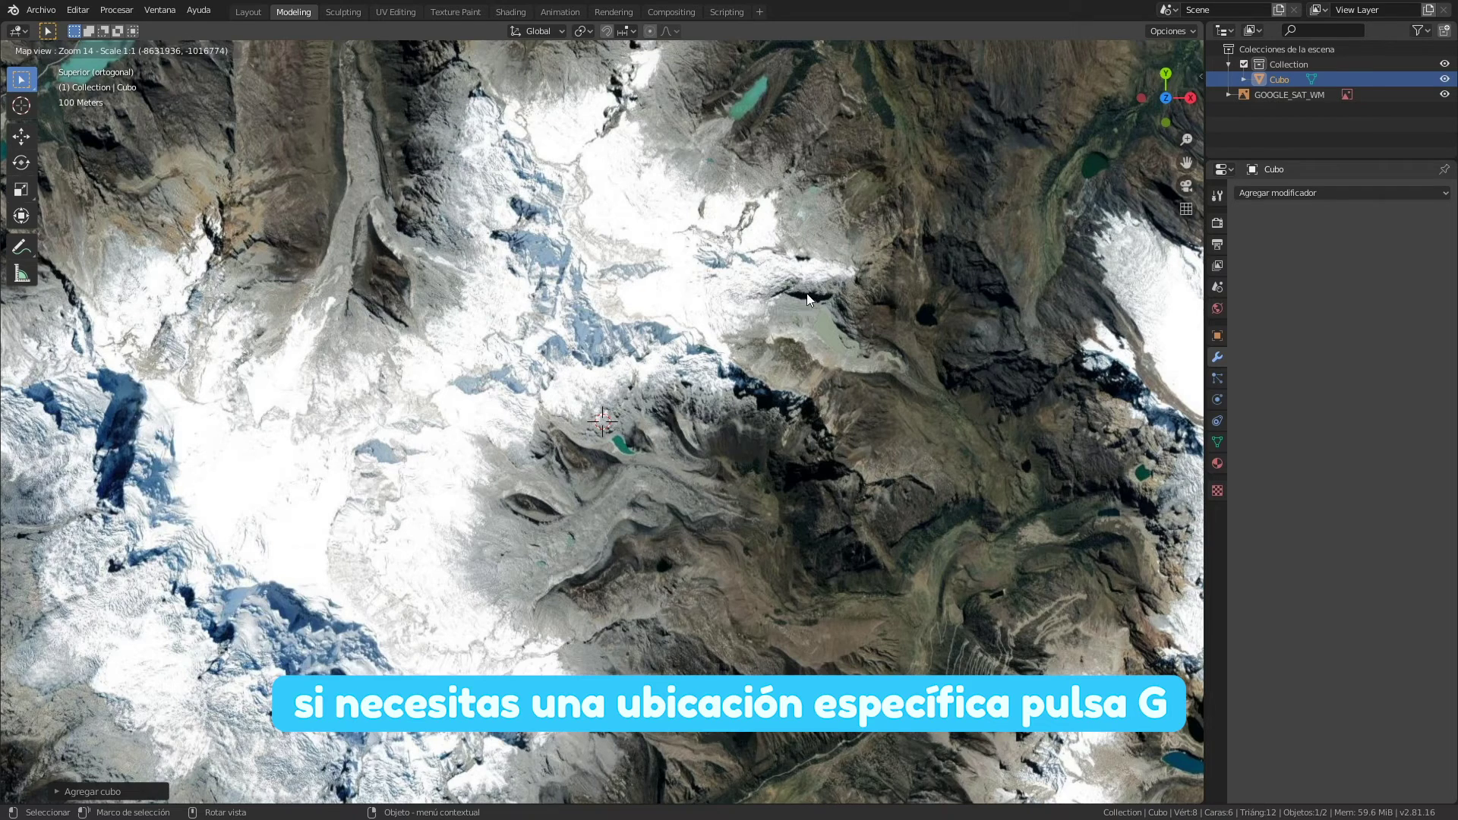
Zoom in a little further and export the framed map area as a textured plane (E)
click(614, 362)
scroll(up, 3)
scroll(up, 3)
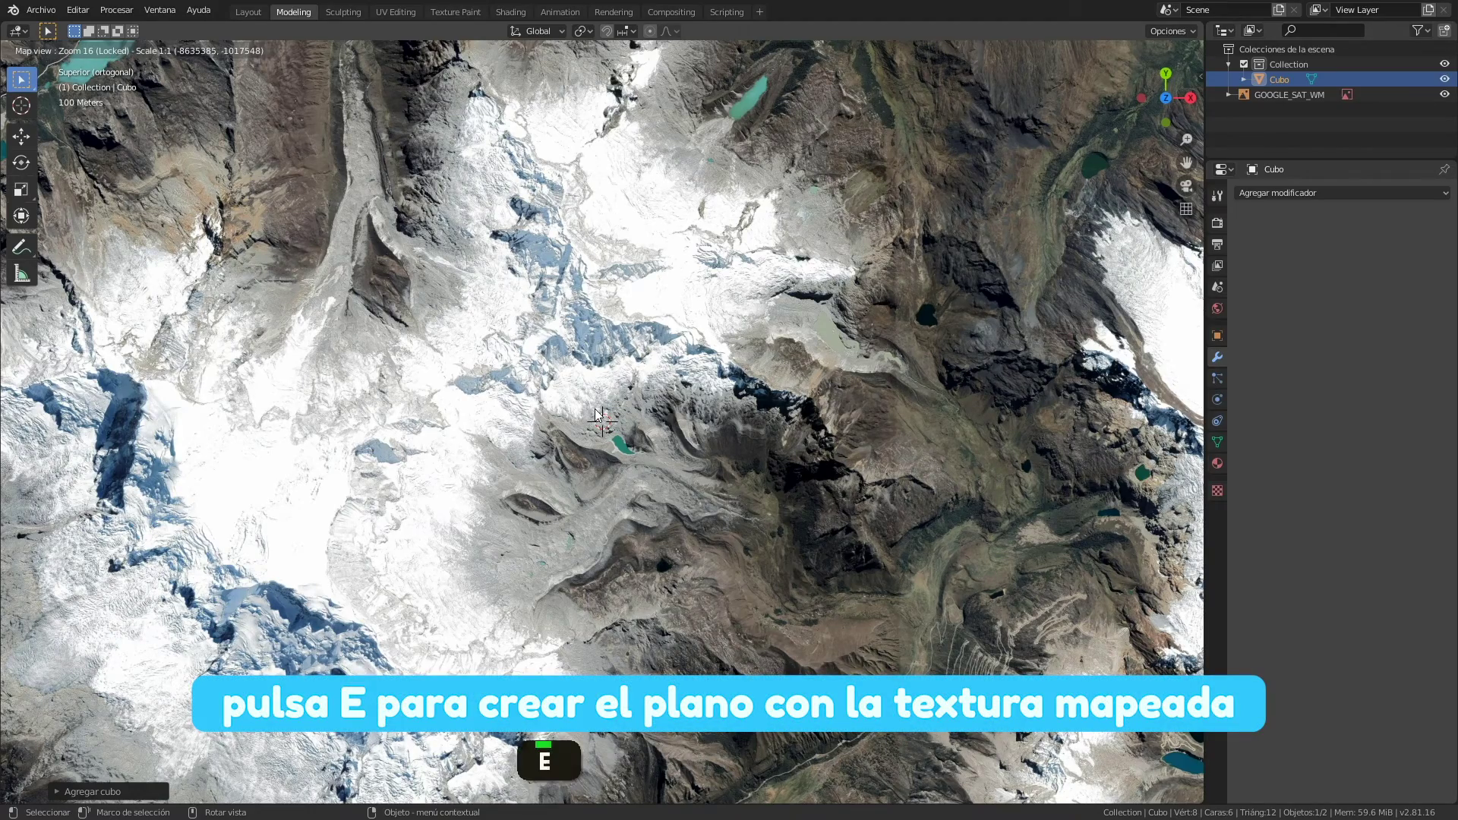
key(e)
Orbit and zoom to view the new satellite plane in perspective
middle_click(606, 465)
scroll(up, 3)
middle_click(821, 471)
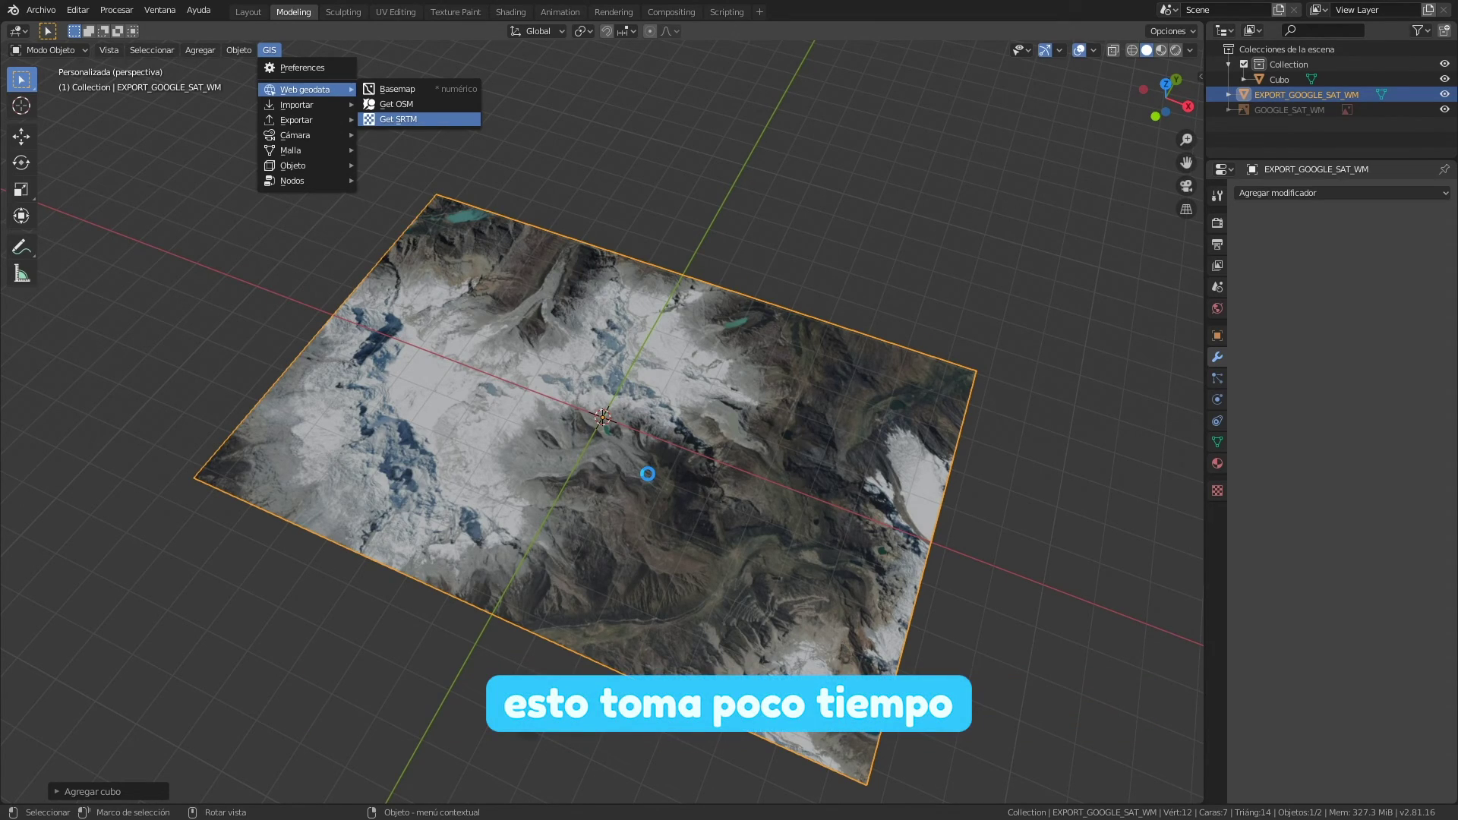
Orbit around the terrain as it rises into 3D relief from the SRTM elevation data
middle_click(676, 455)
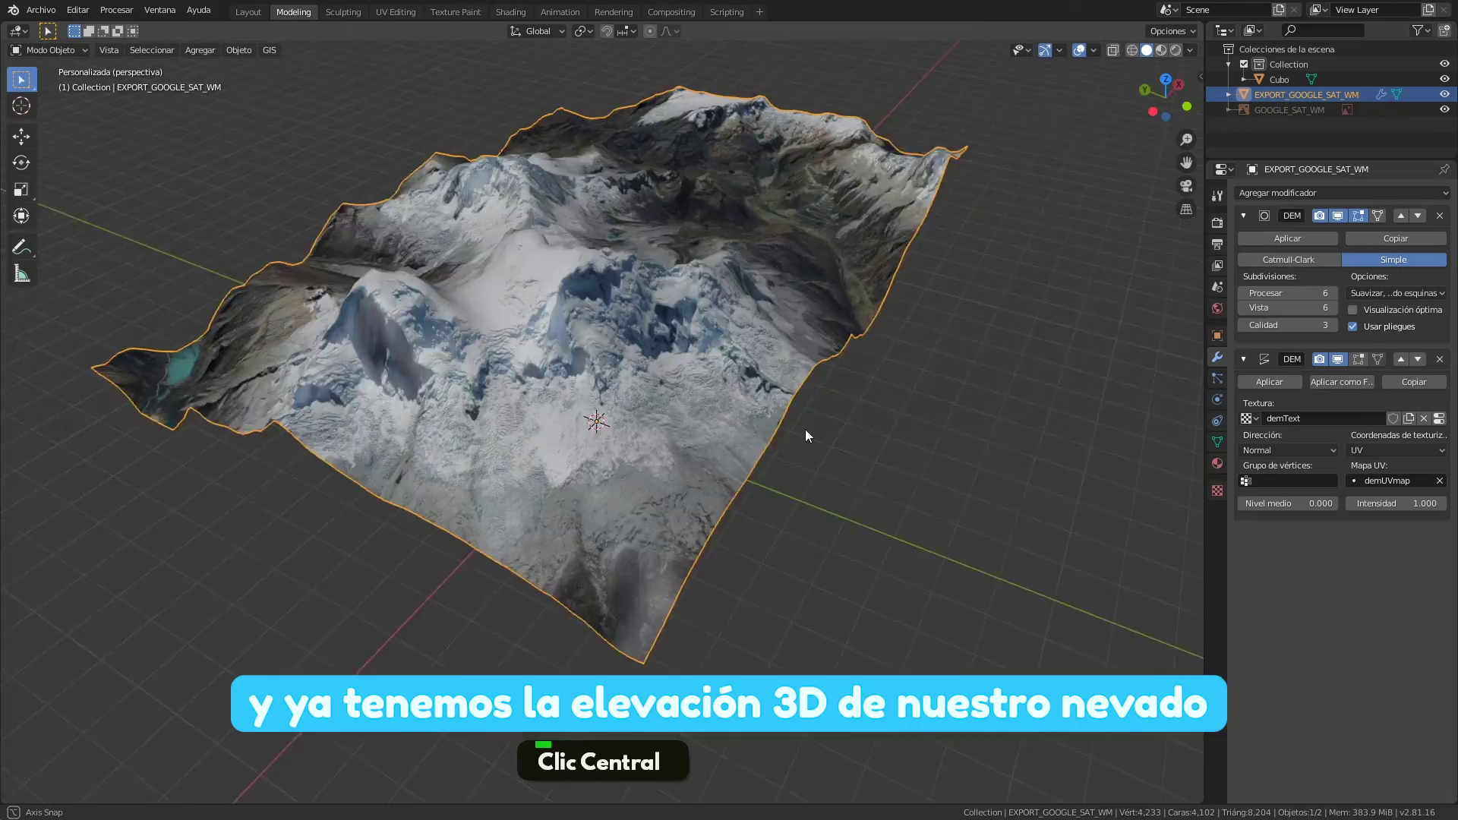
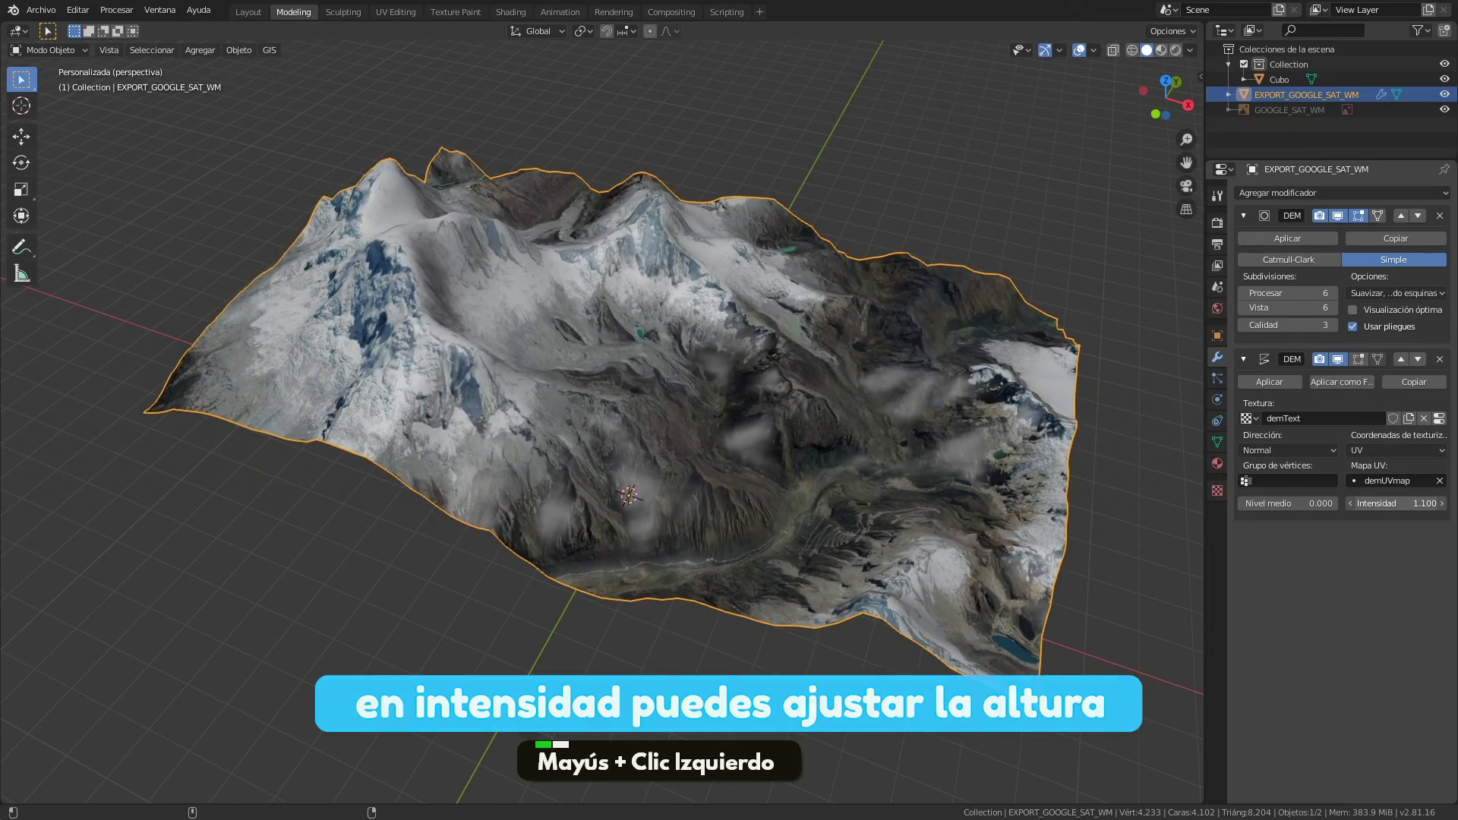
middle_click(763, 361)
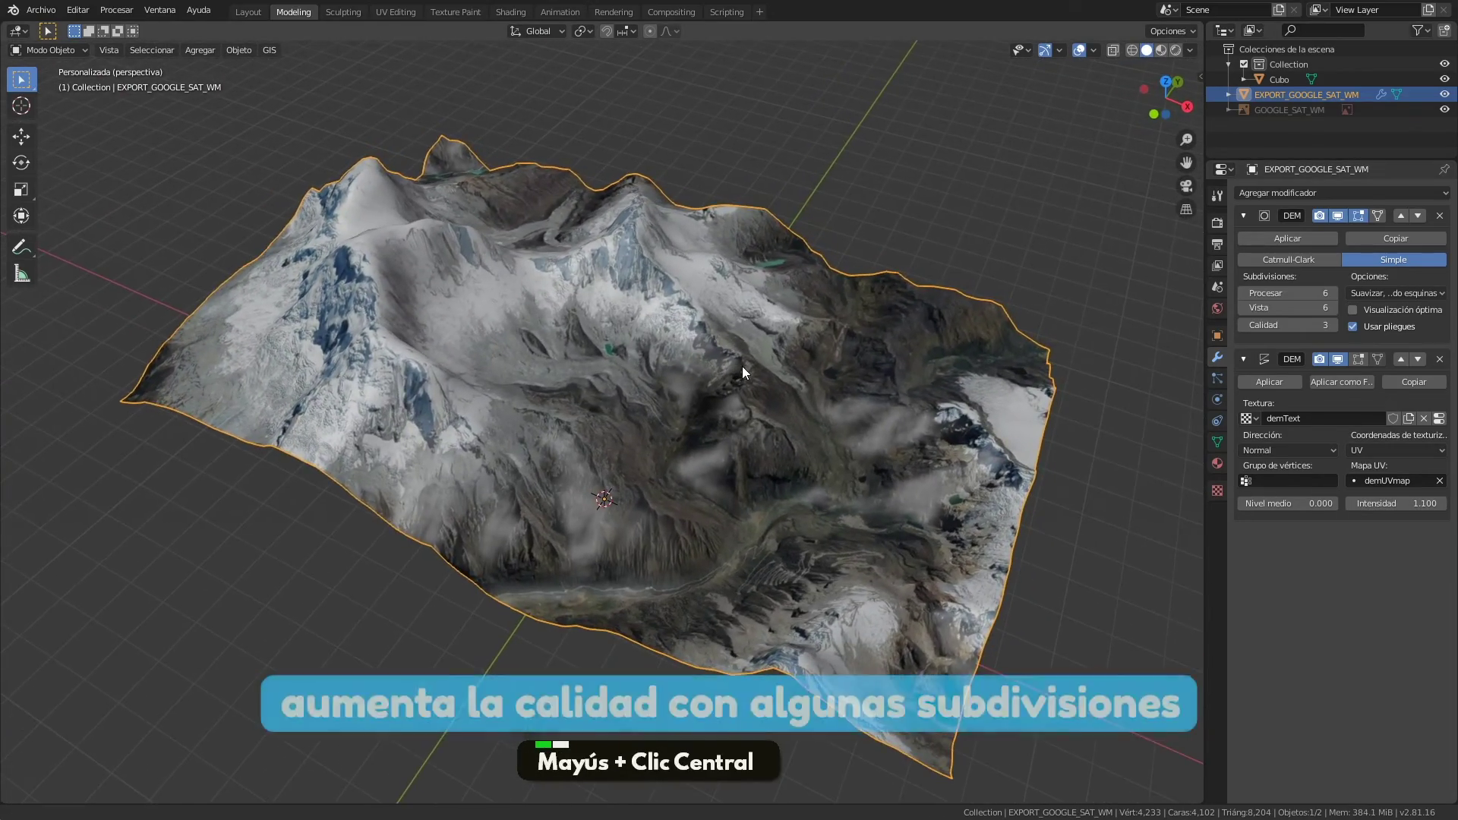
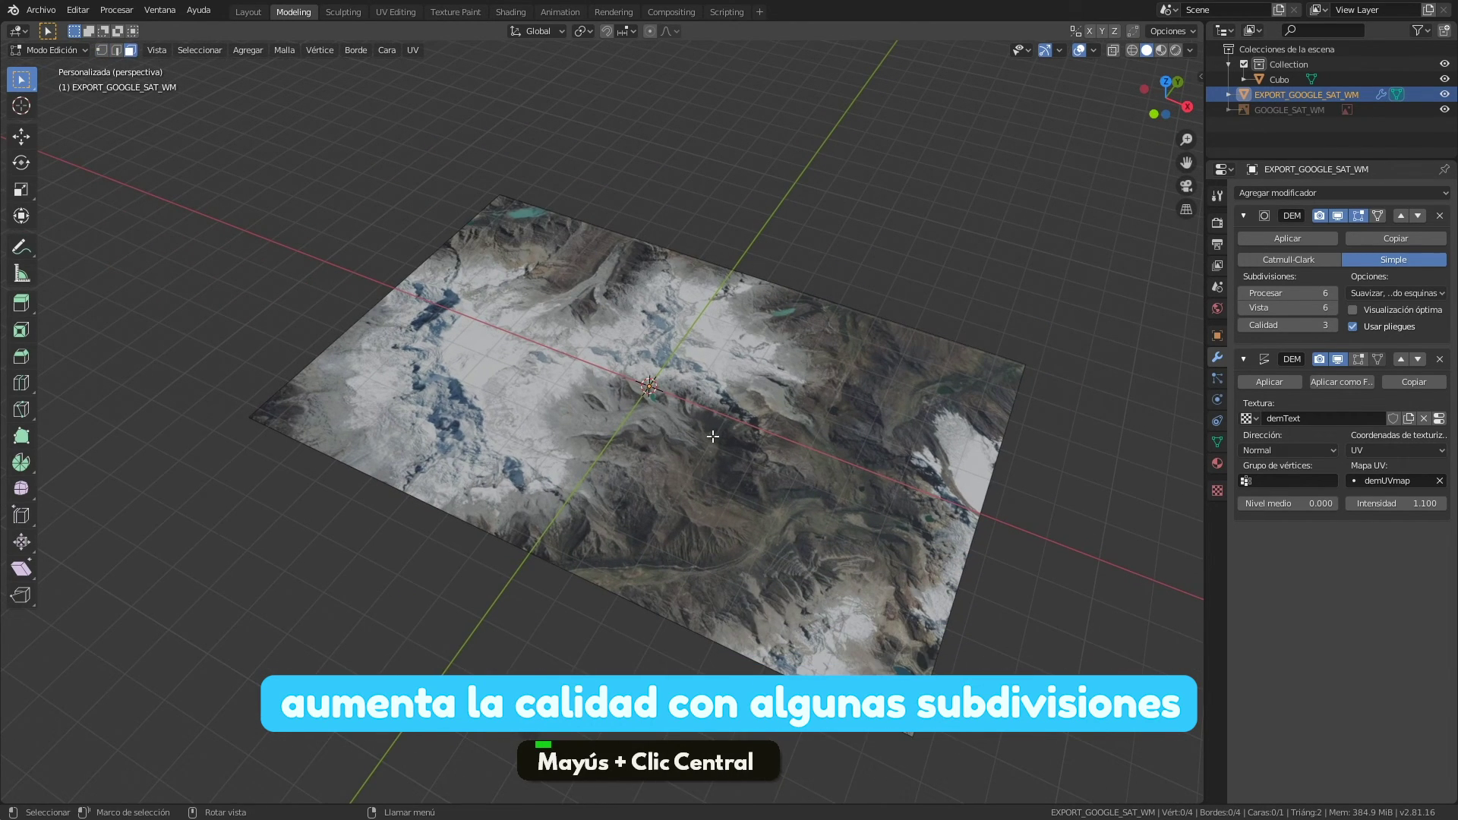
Orbit the mesh after subdividing and return to Object Mode to see the finer relief
middle_click(718, 442)
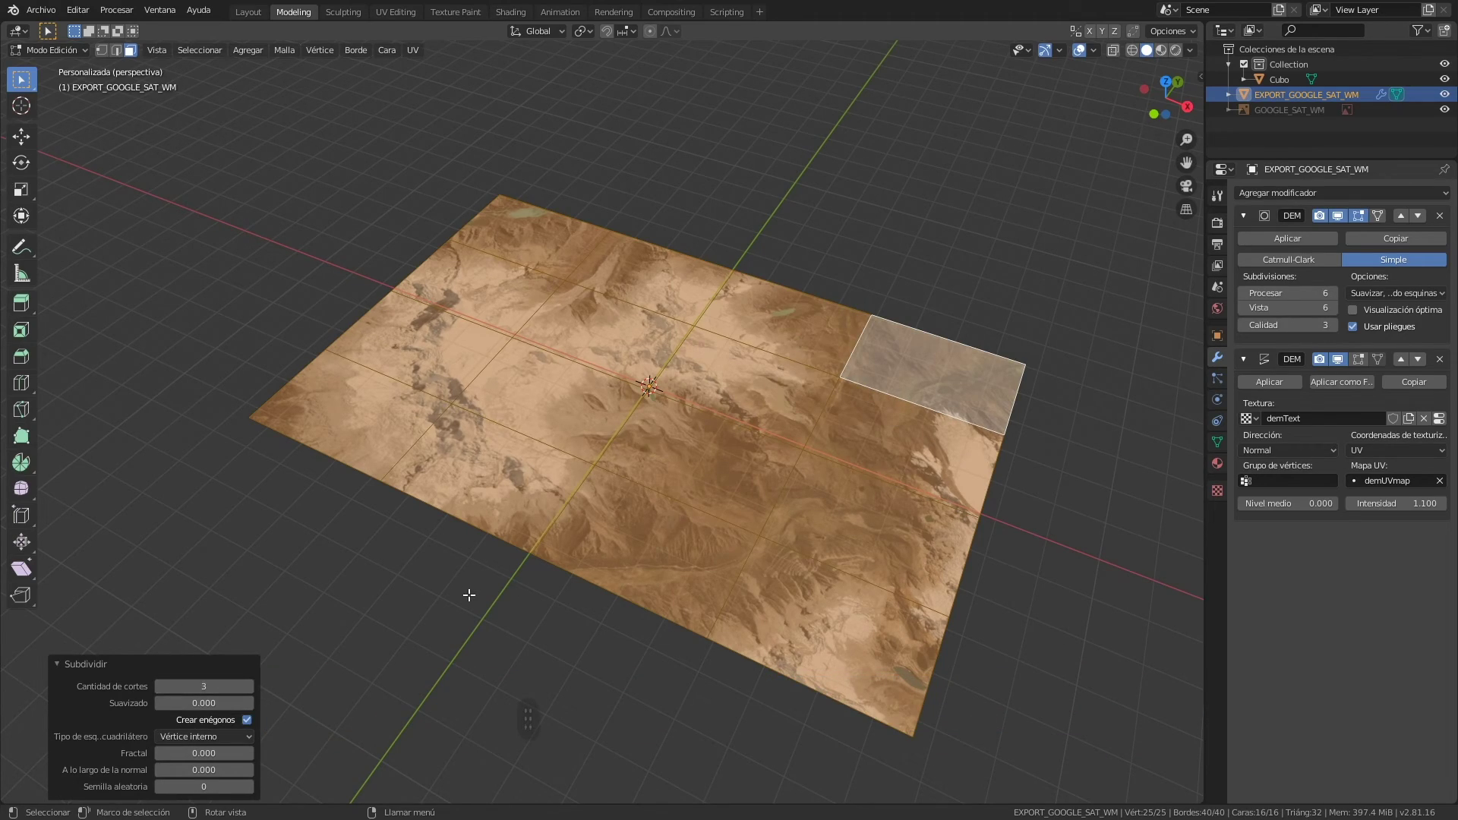
key(Tab)
Inspect the striped relief up close and zoom back out once interpolation smooths it
middle_click(701, 412)
scroll(up, 3)
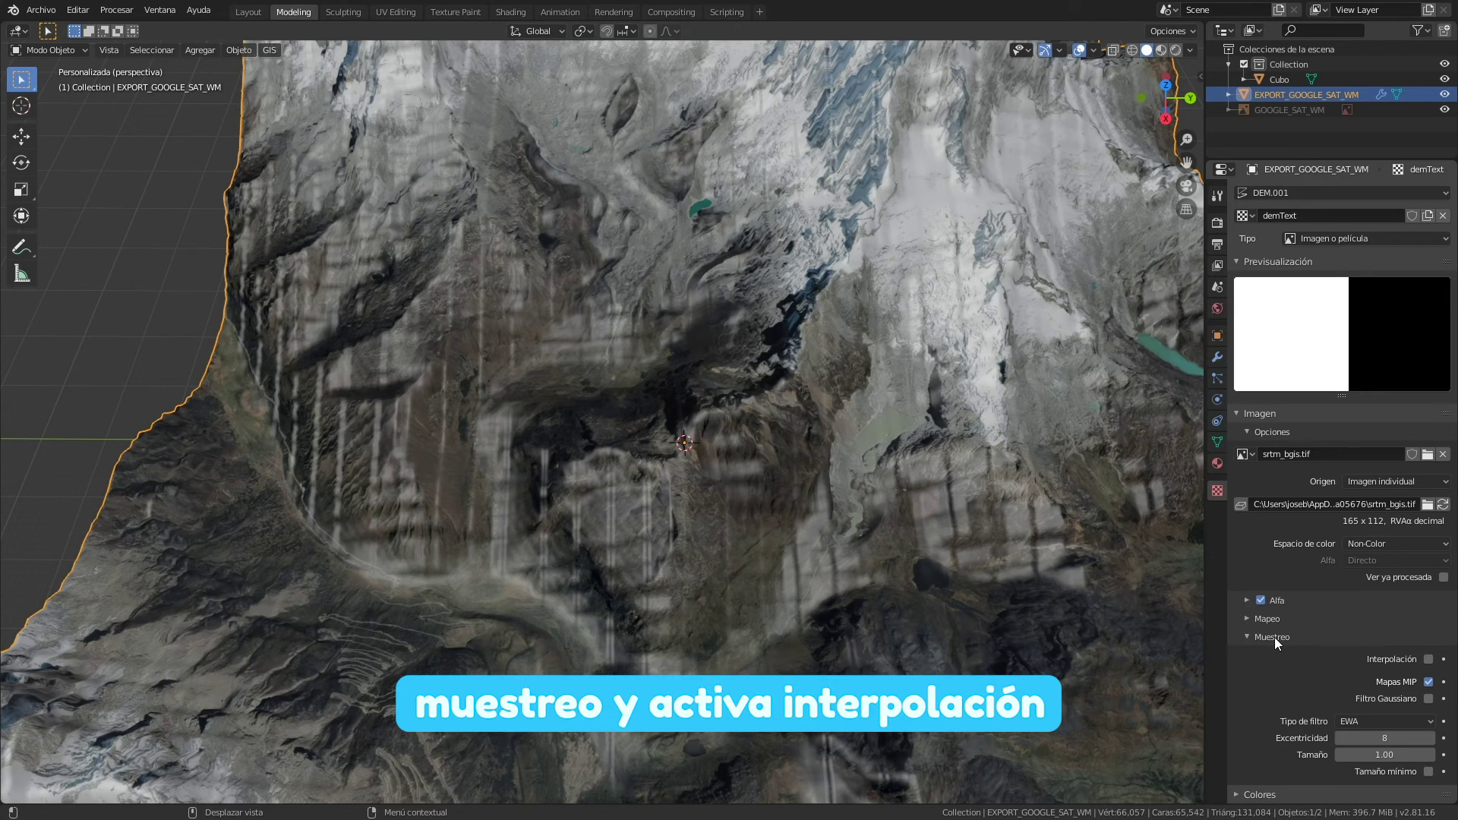
scroll(up, 3)
scroll(down, 3)
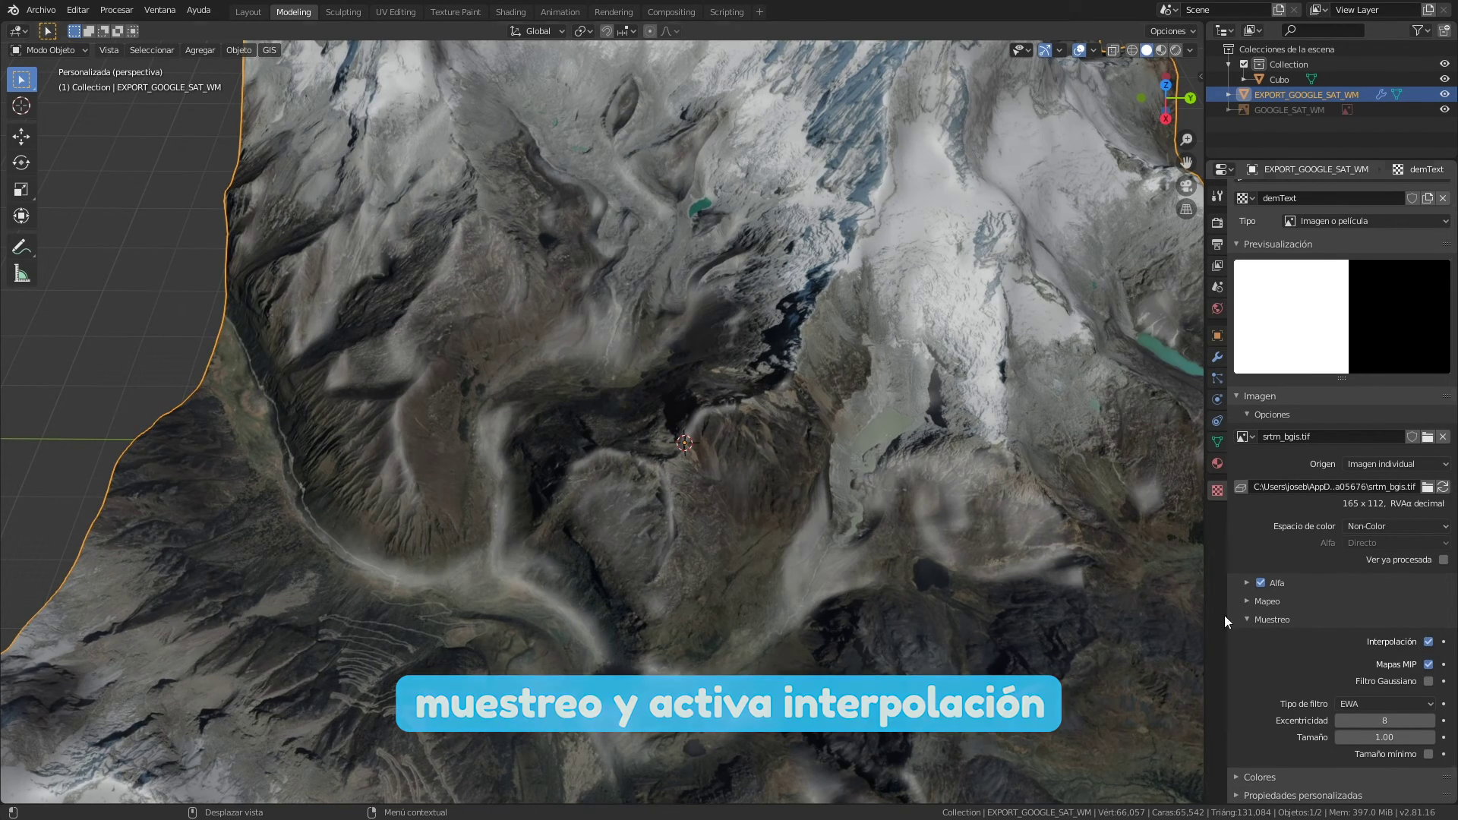
scroll(down, 3)
Frame the whole applied terrain mesh and enter Edit Mode on it
middle_click(560, 500)
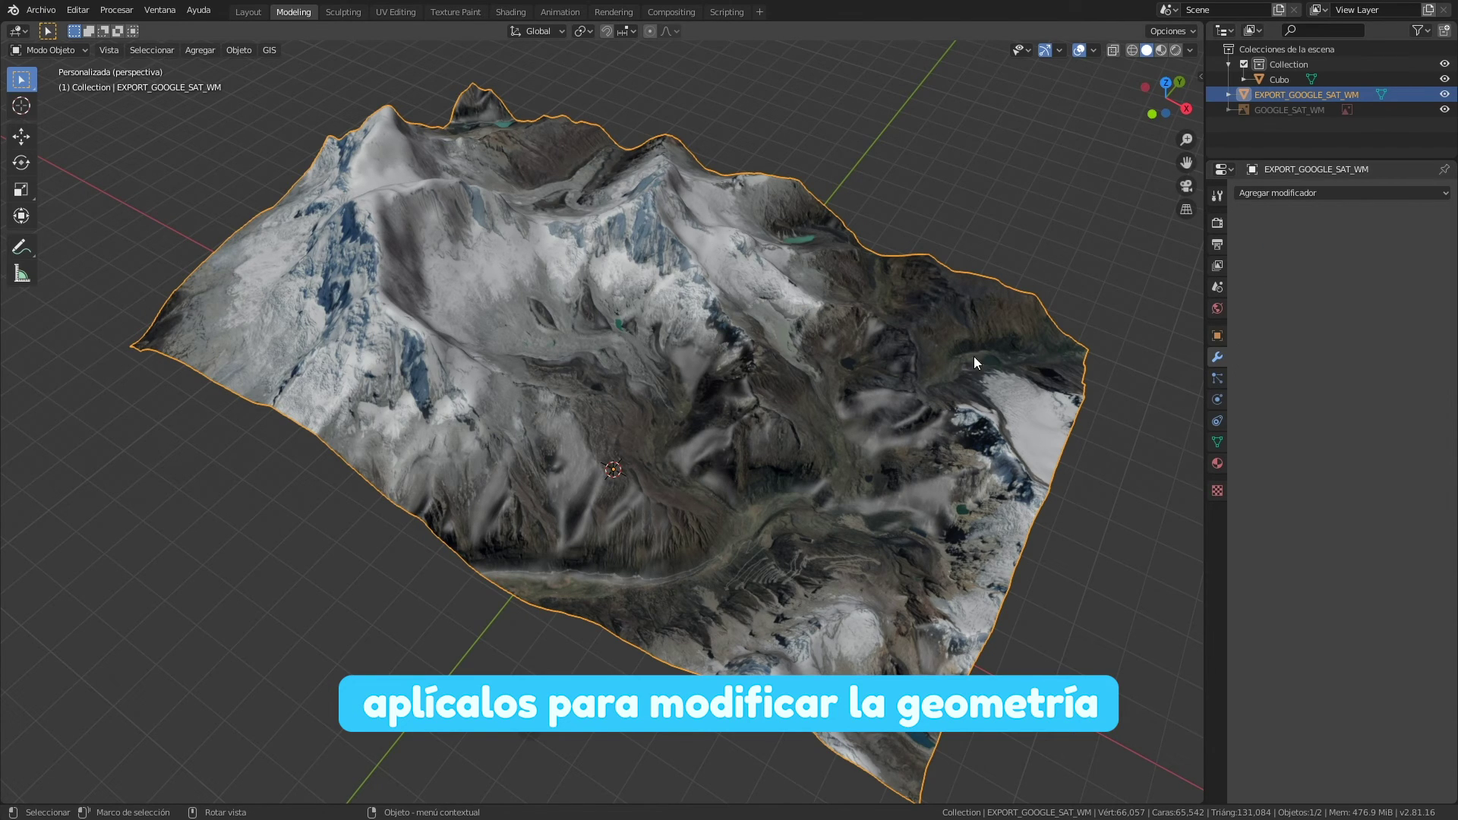
middle_click(691, 376)
key(Tab)
Orbit in and select the terrain's outer boundary edge loop
middle_click(461, 502)
scroll(up, 3)
click(506, 446)
scroll(down, 3)
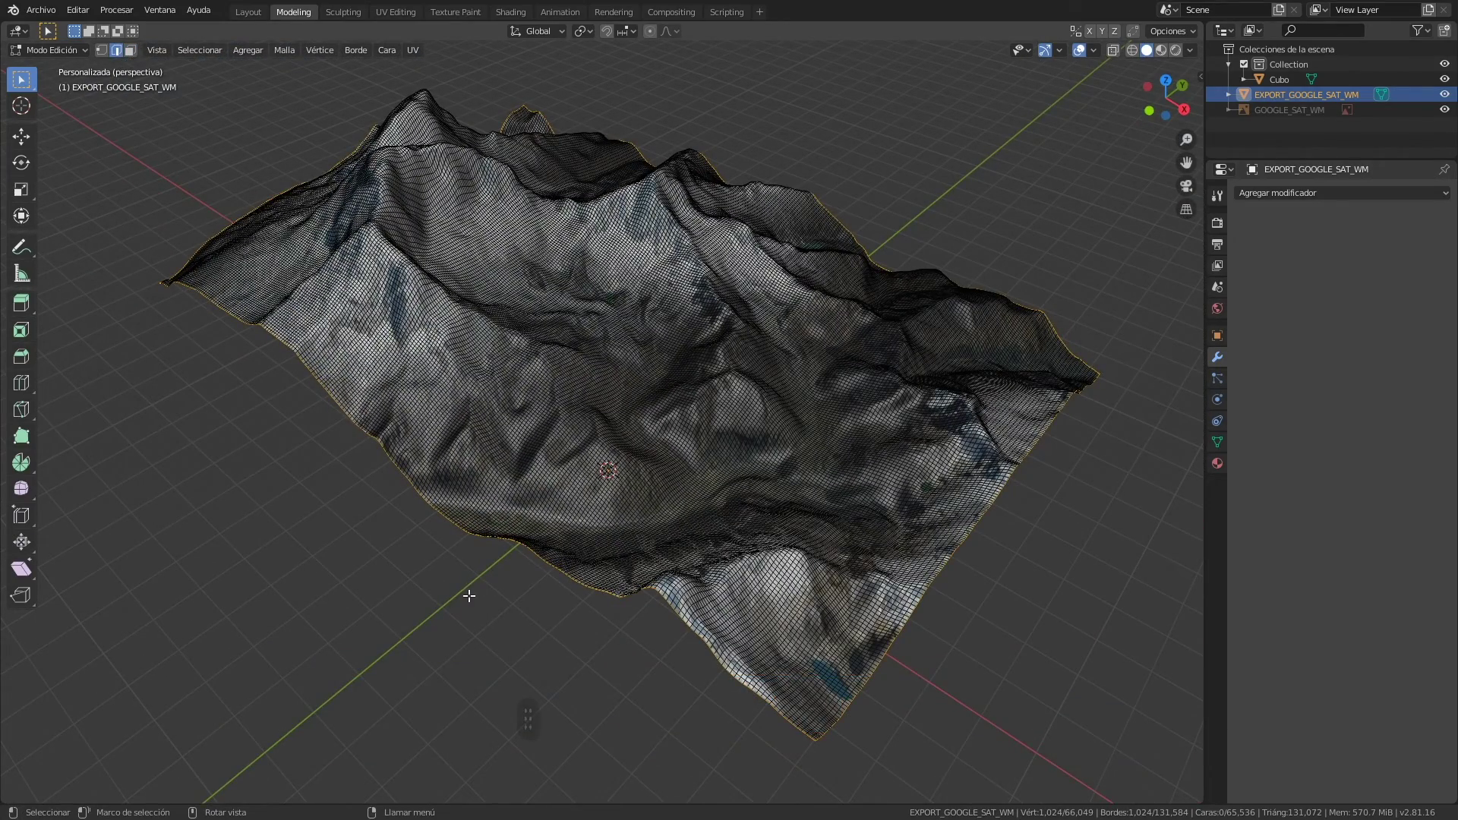
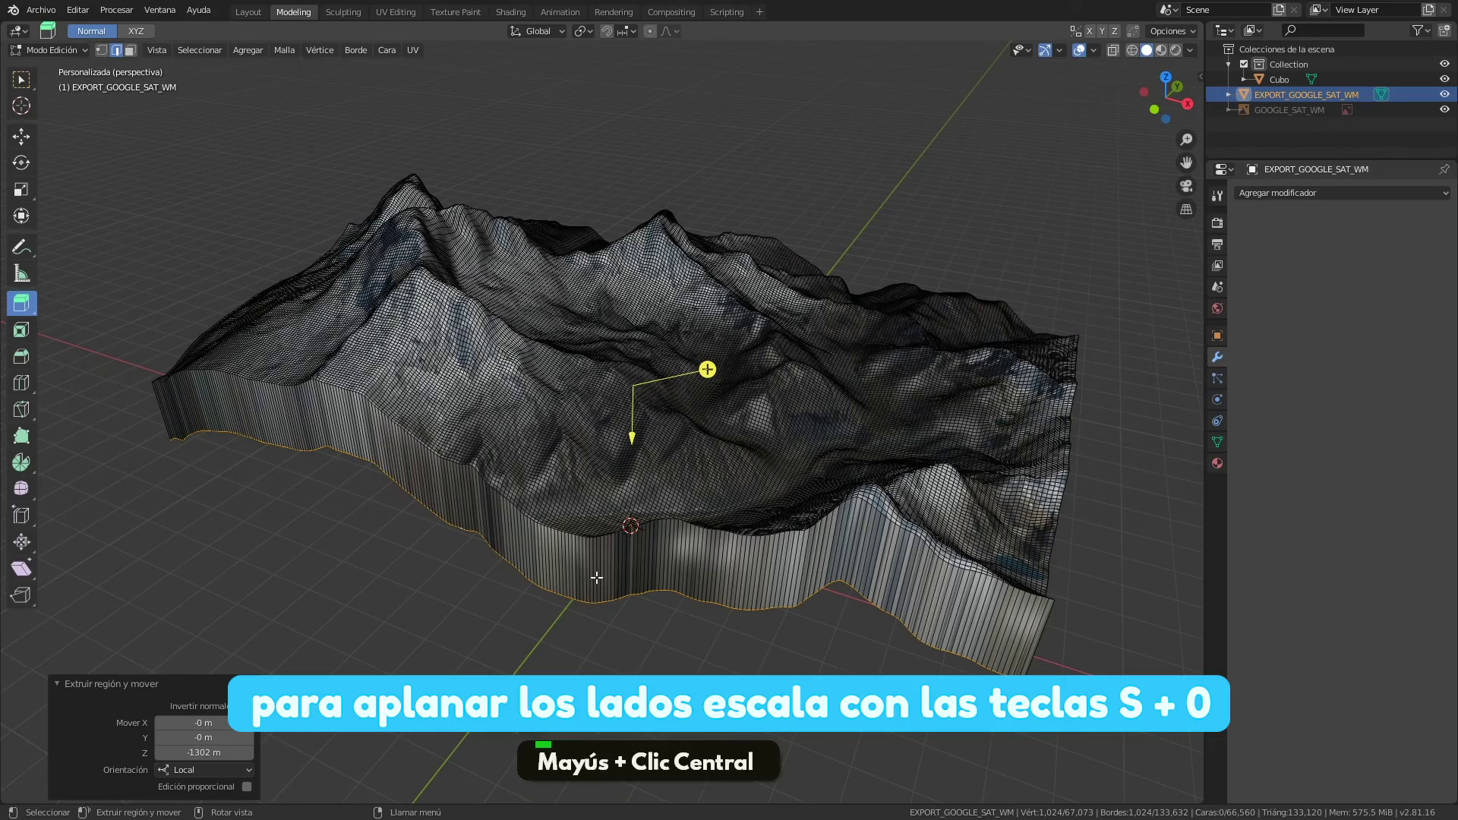
Orbit to view the extruded side walls from the side
middle_click(776, 495)
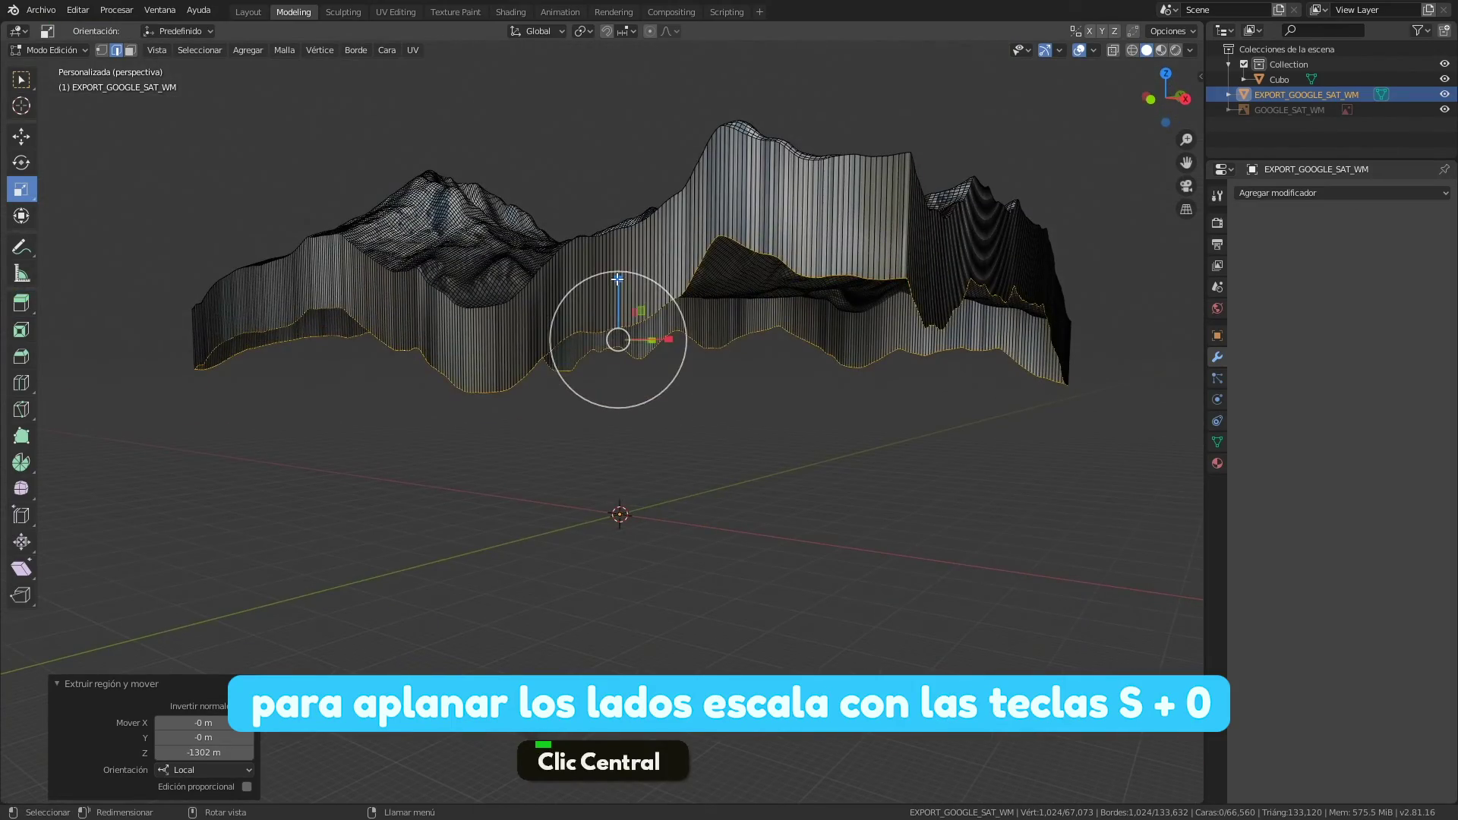
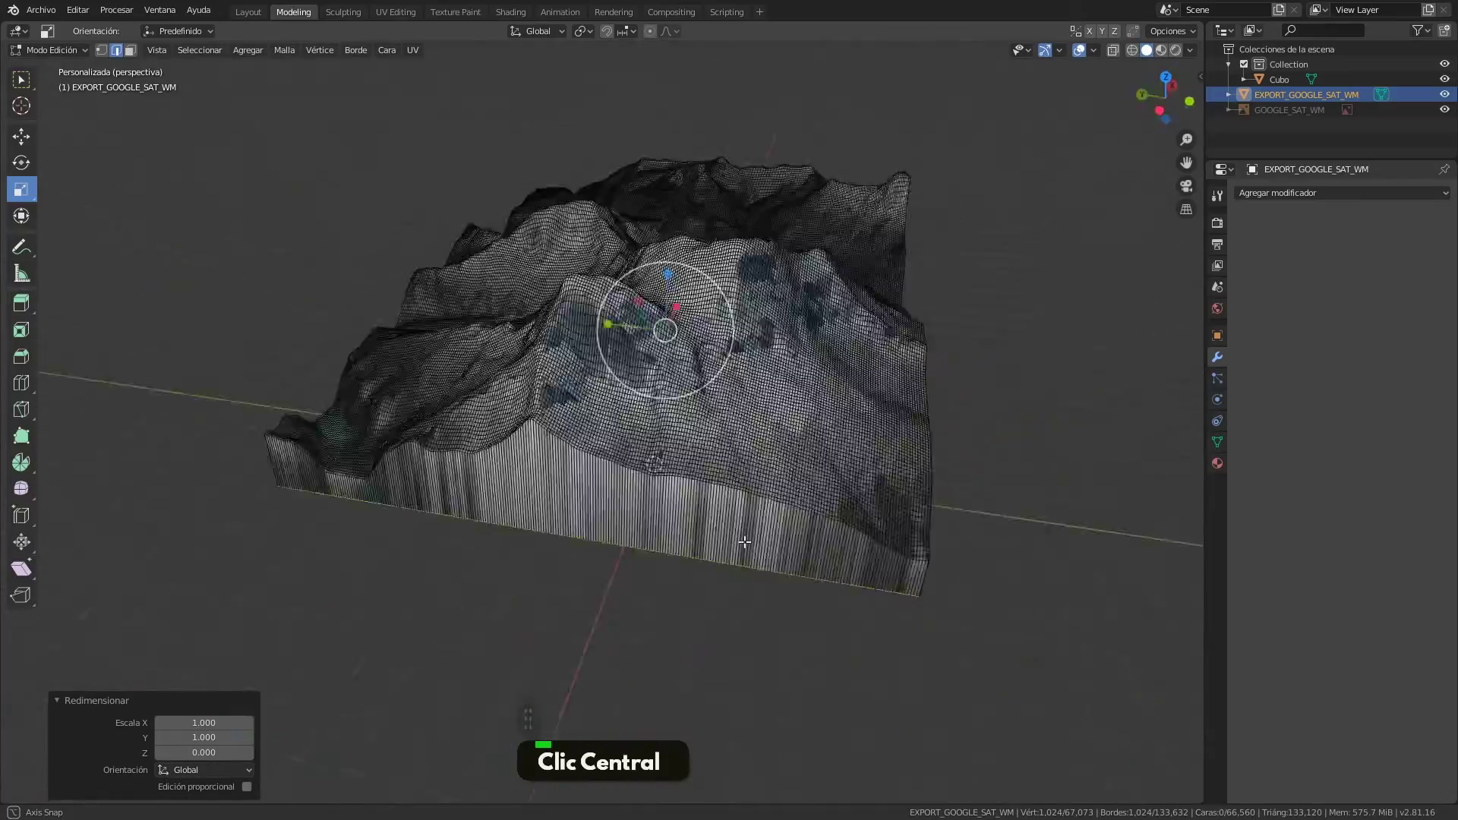
Finish flattening the base, leave Edit Mode and reposition the view for the HDRI-lit preview
key(3)
click(441, 484)
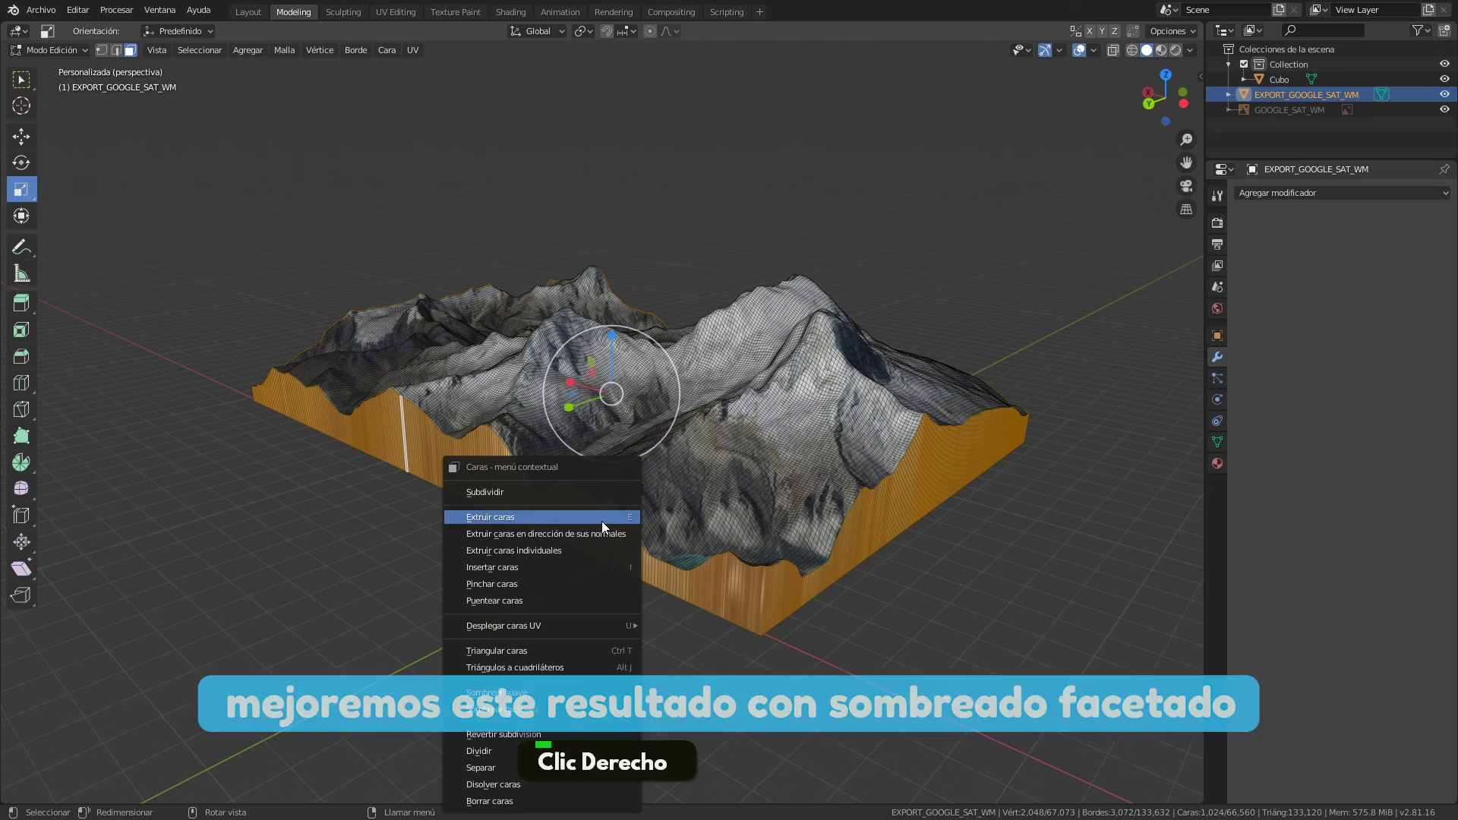
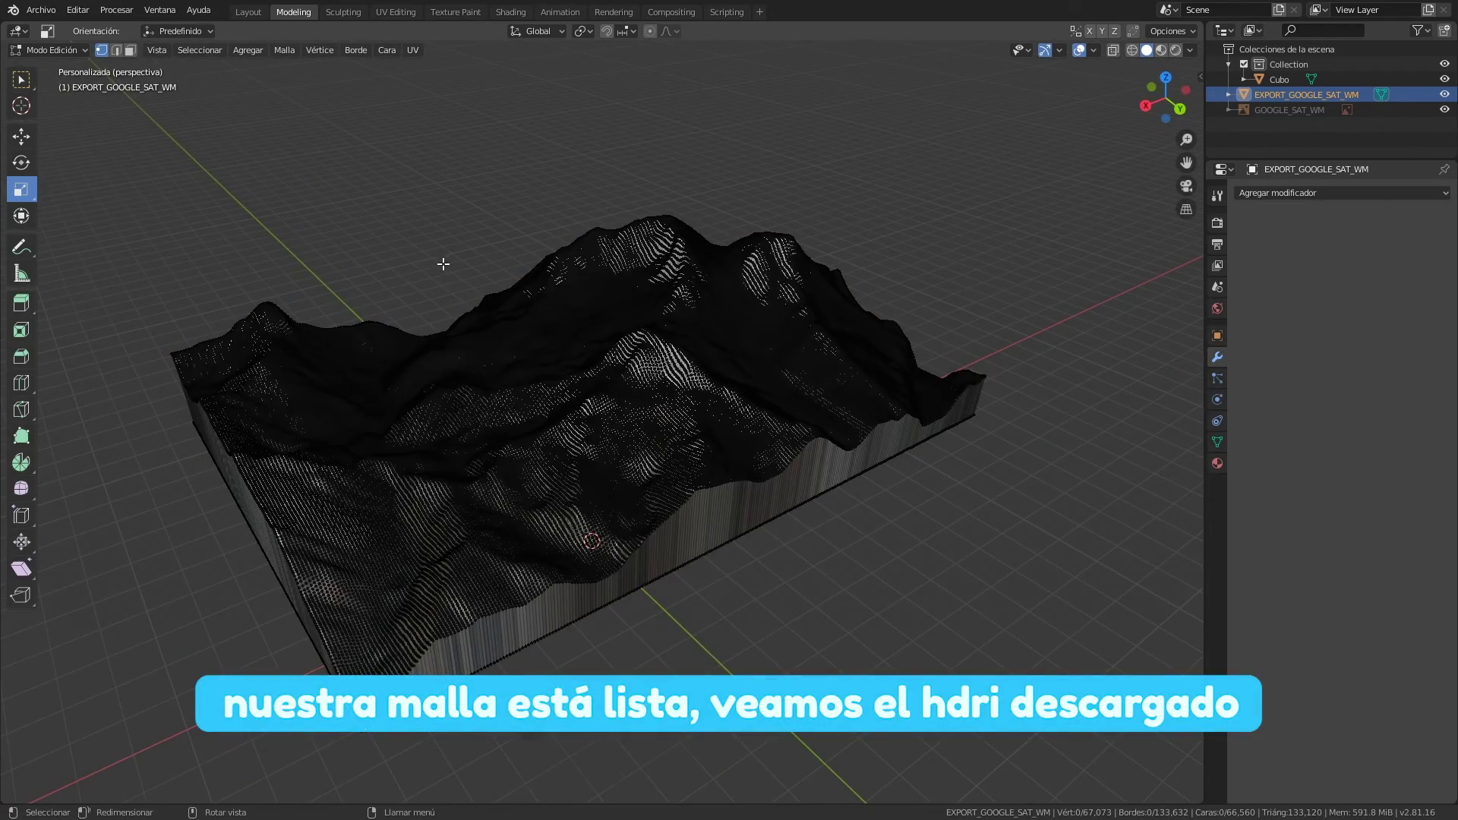
middle_click(432, 243)
Scroll through Render properties to the Film transparency and Color Management look settings
middle_click(512, 316)
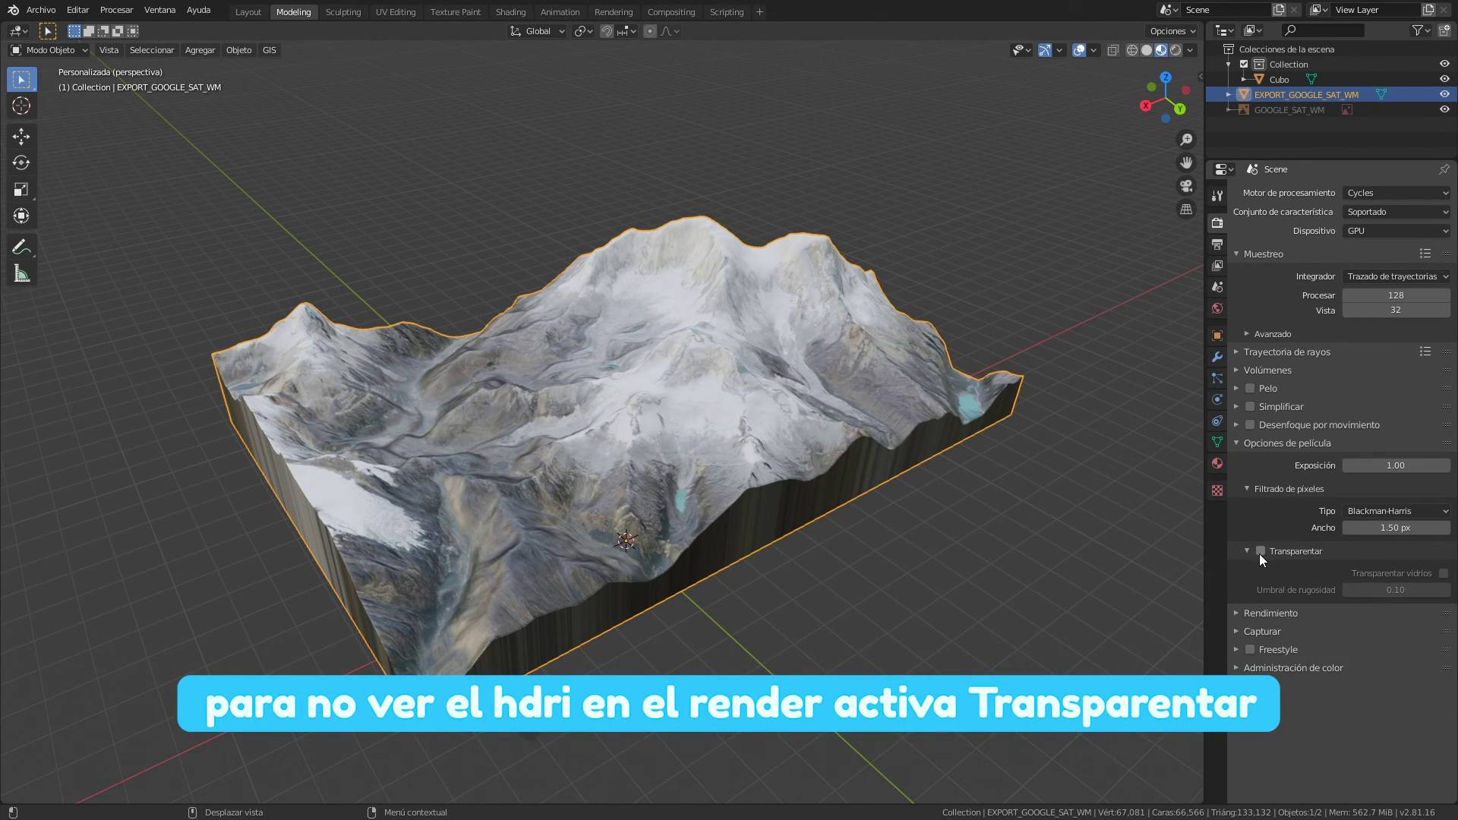
scroll(down, 3)
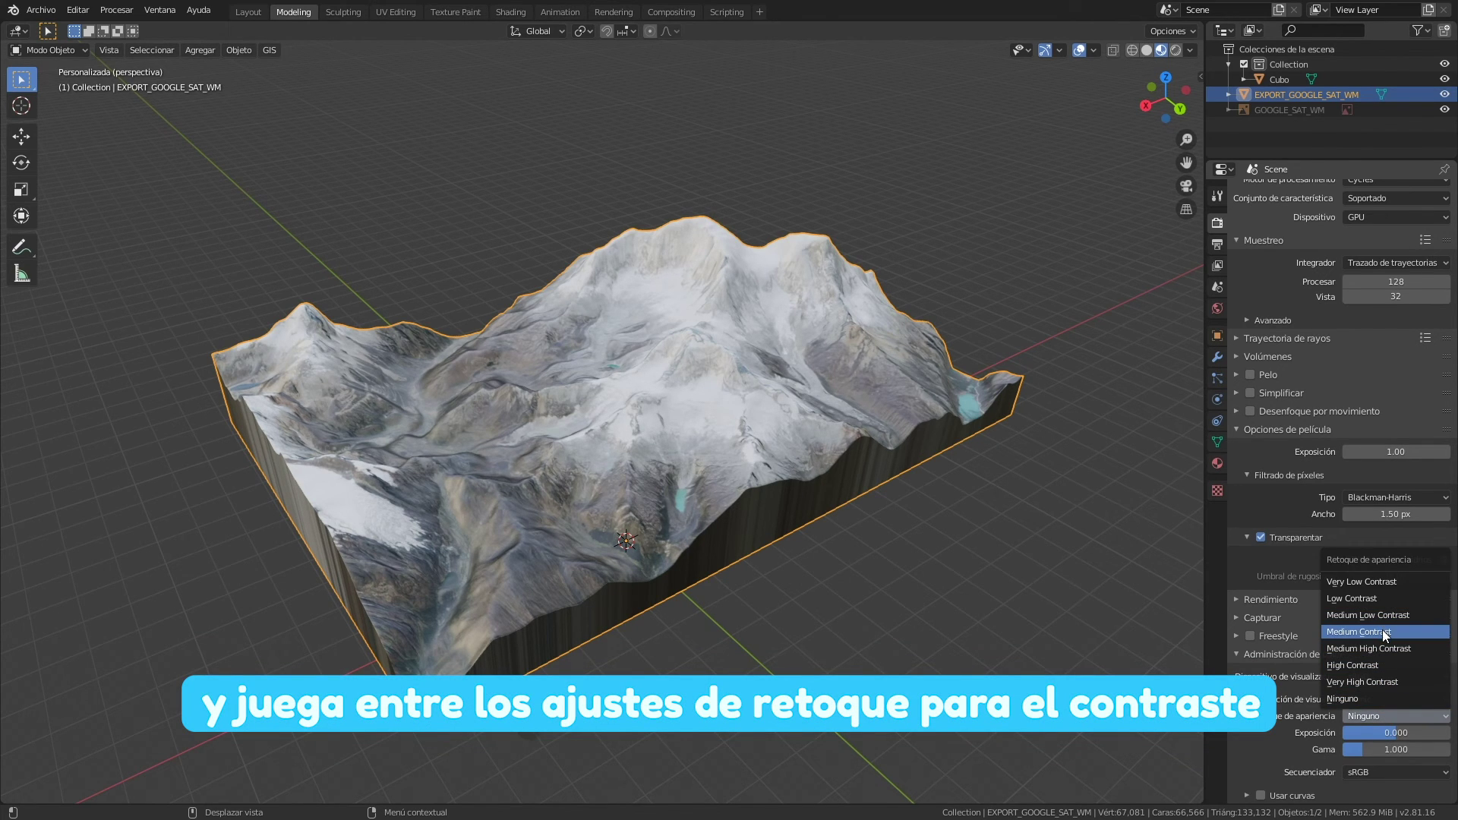
scroll(down, 3)
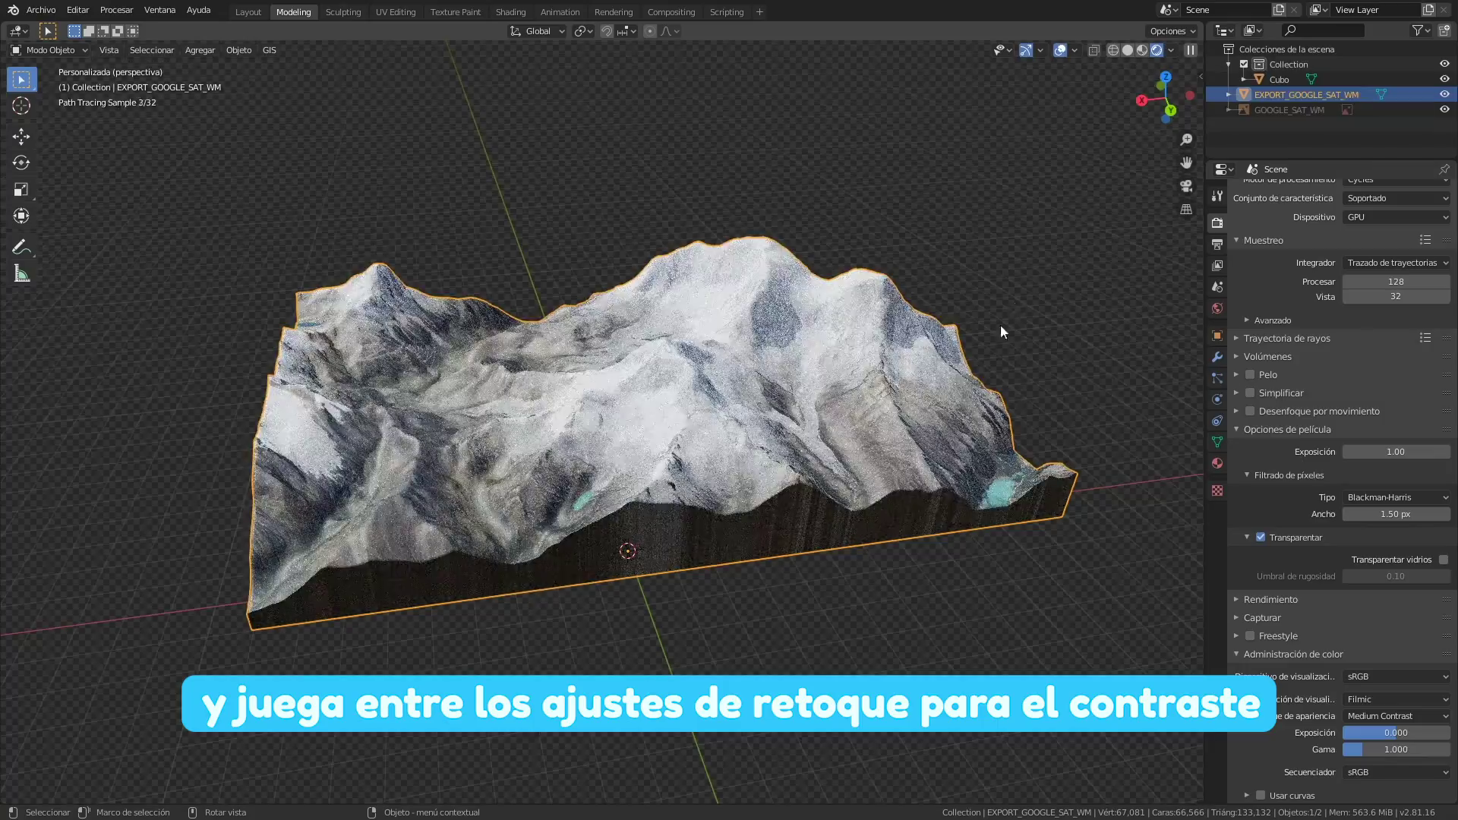
Orbit and zoom the terrain to check the live Cycles render from new angles
middle_click(760, 431)
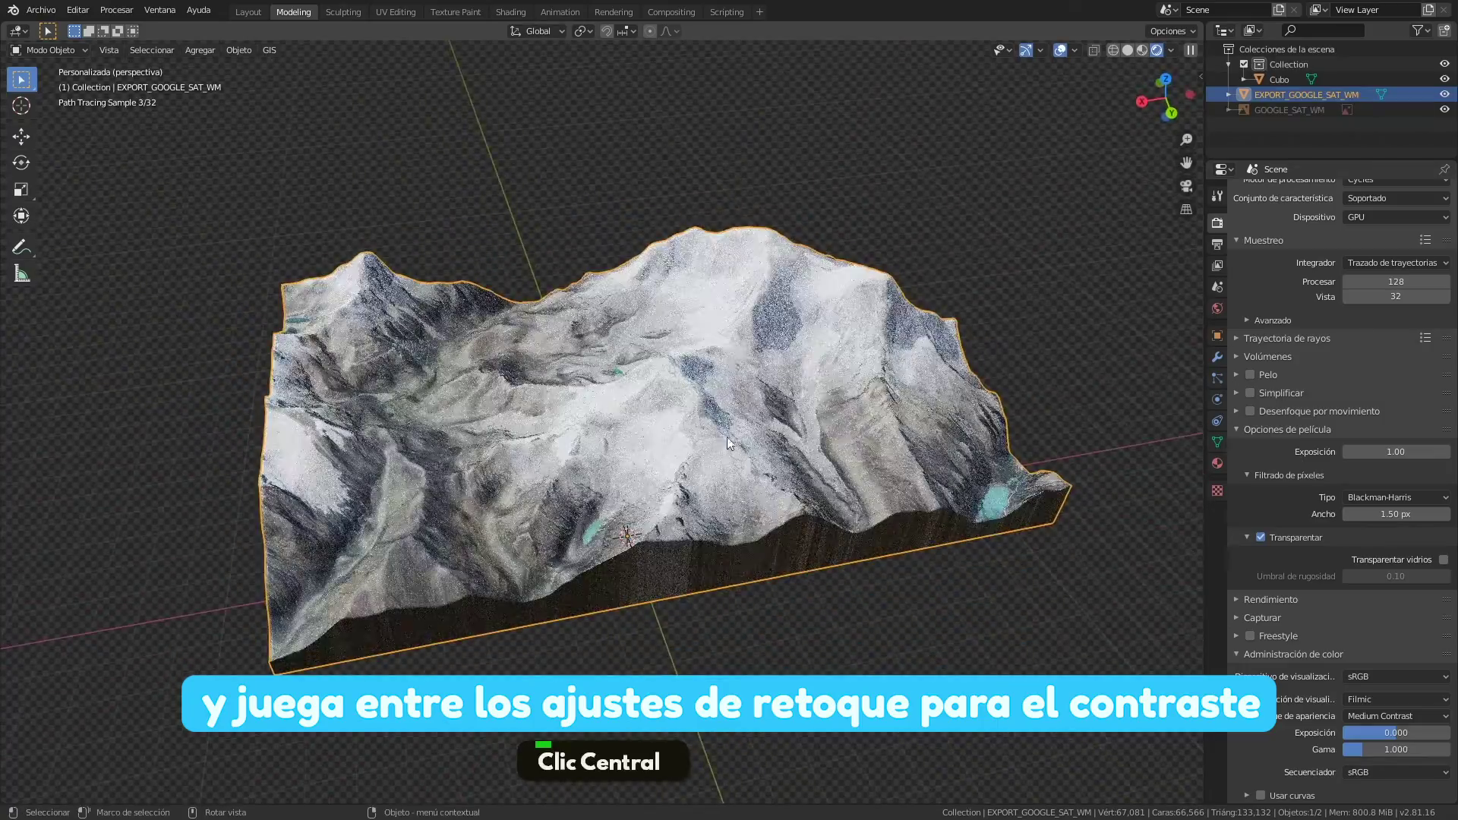
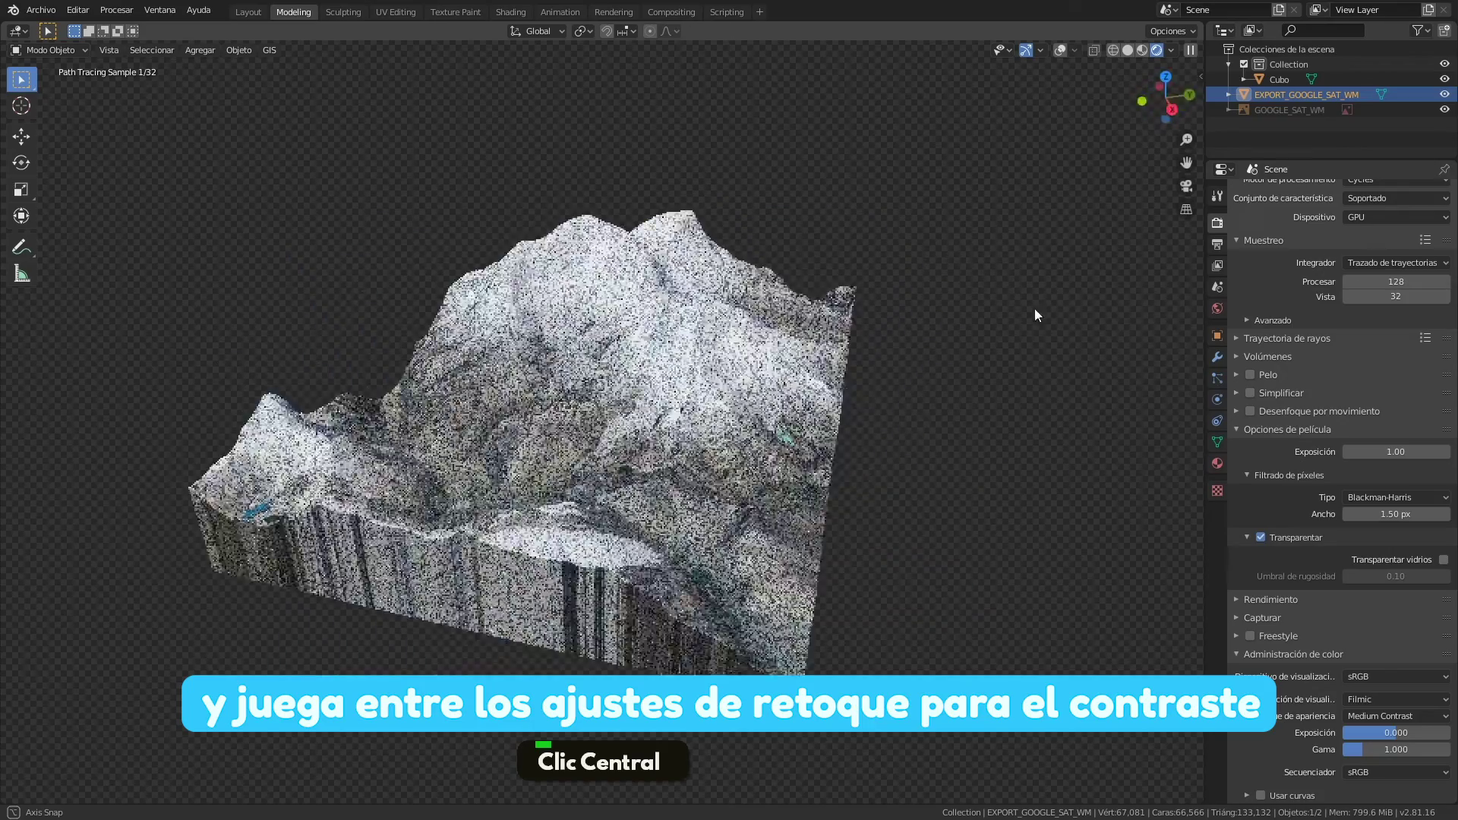
scroll(up, 3)
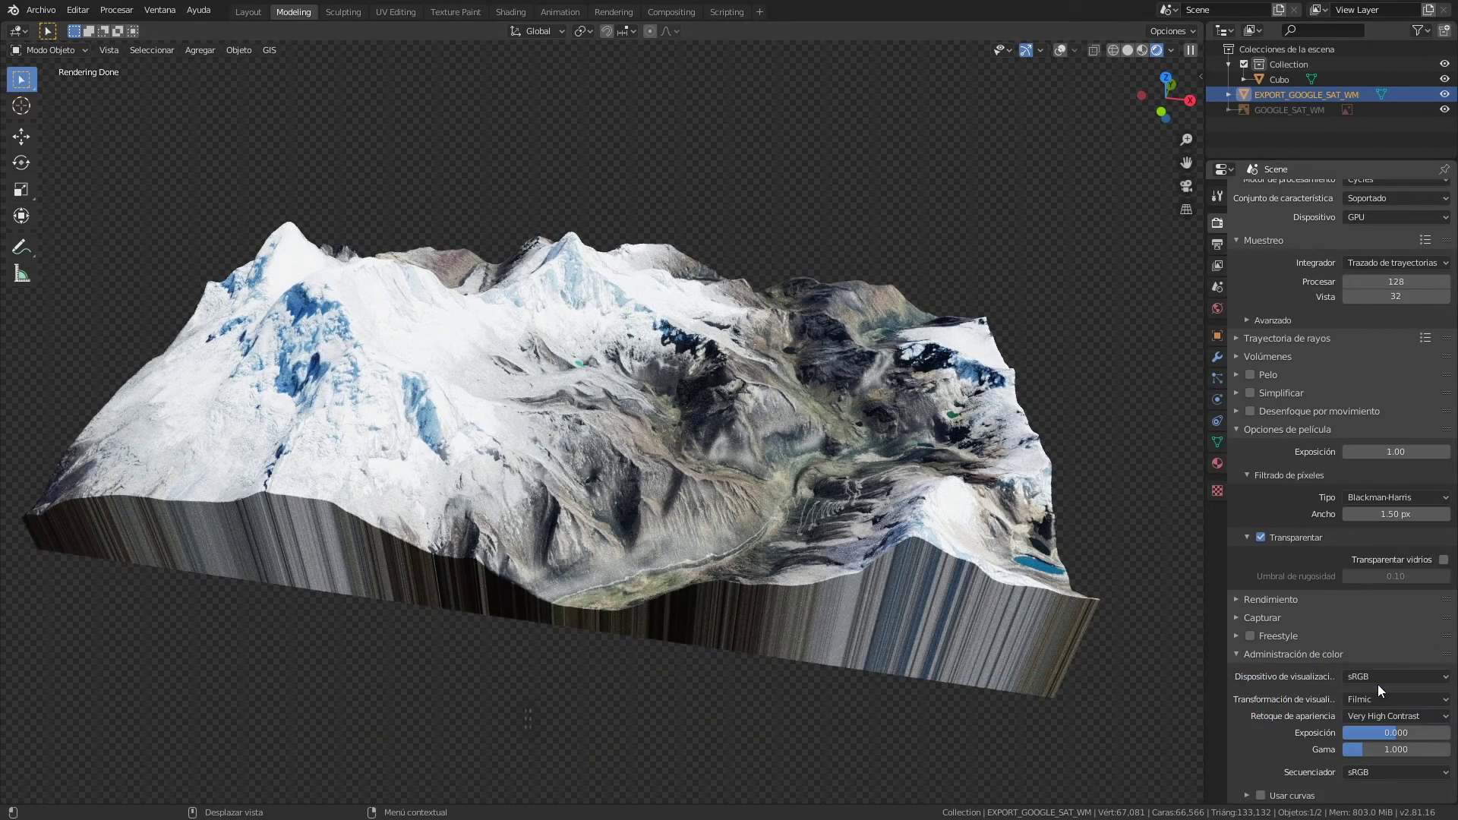
middle_click(838, 443)
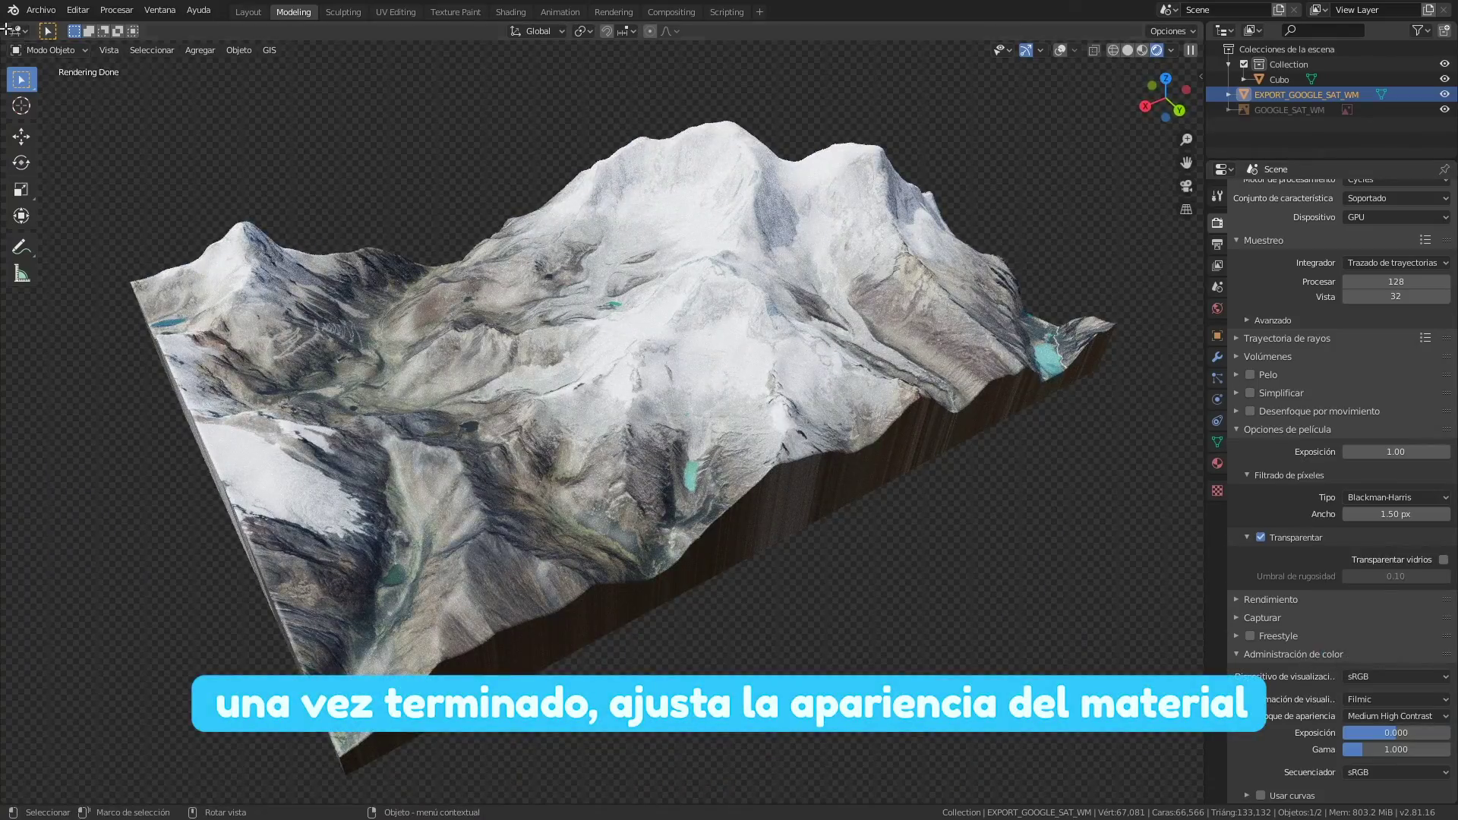
Frame the rastMat node graph and bring up the Add menu's Vector node list
scroll(down, 3)
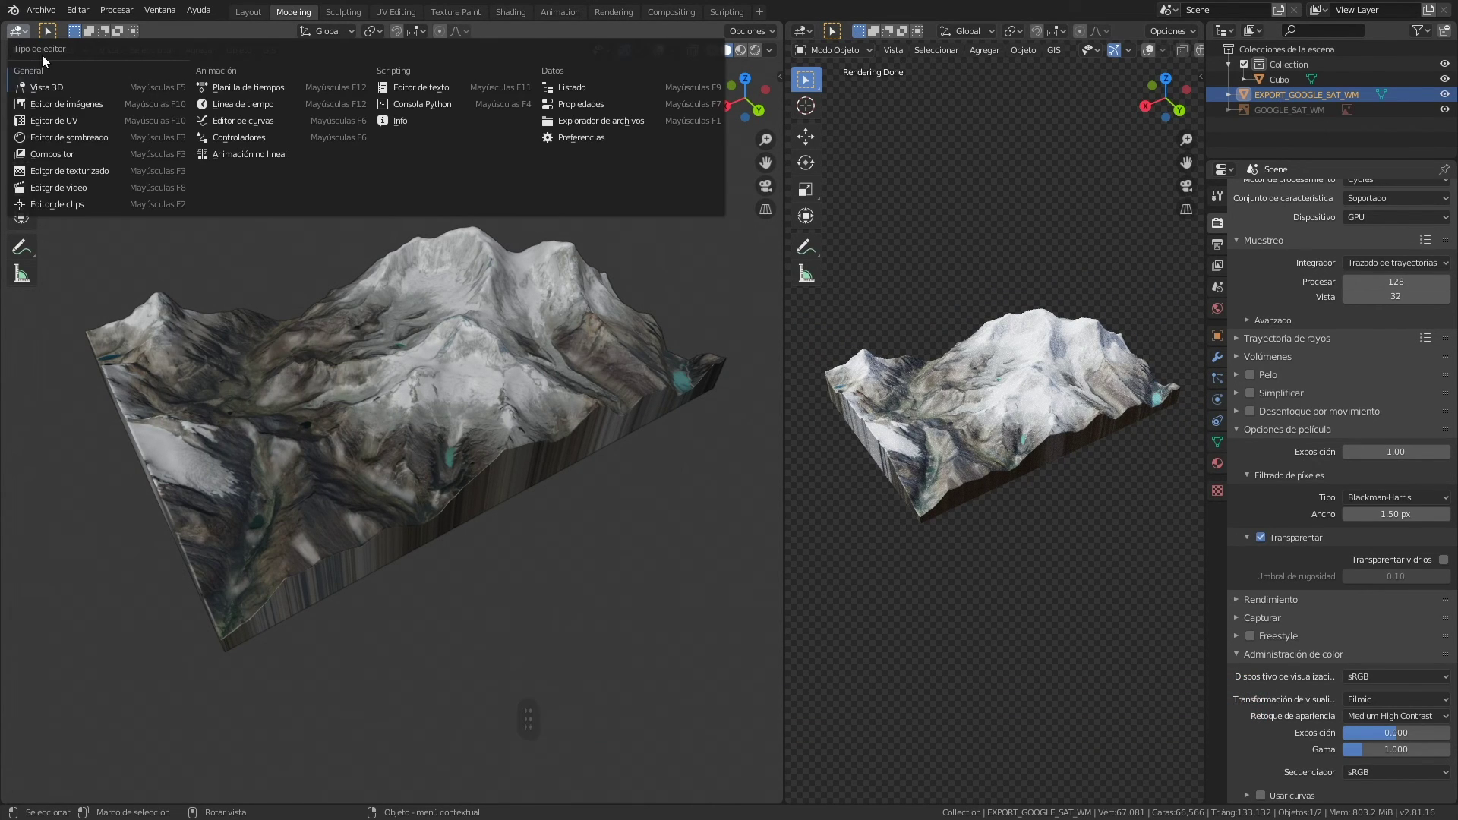
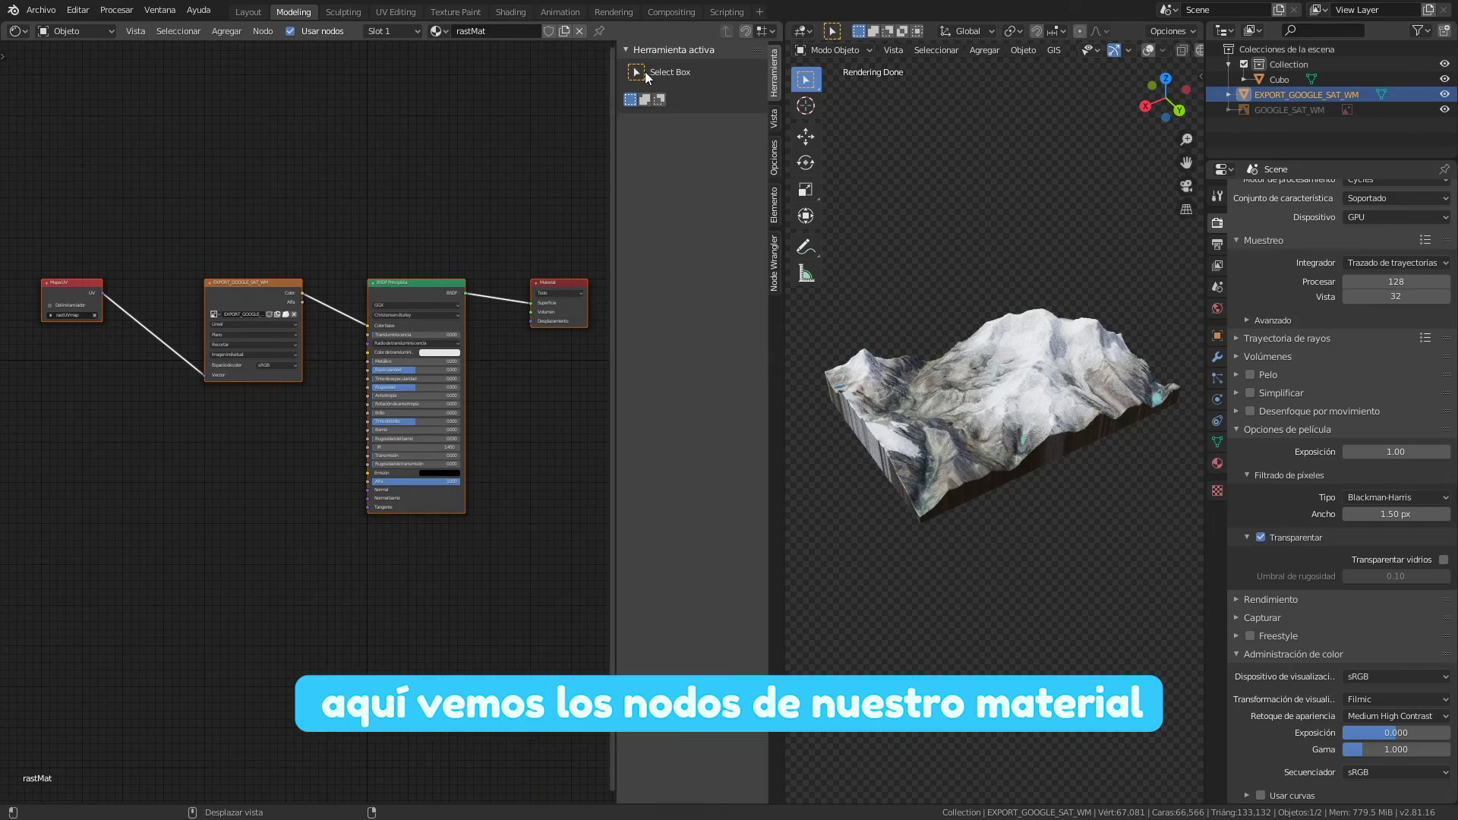
scroll(up, 3)
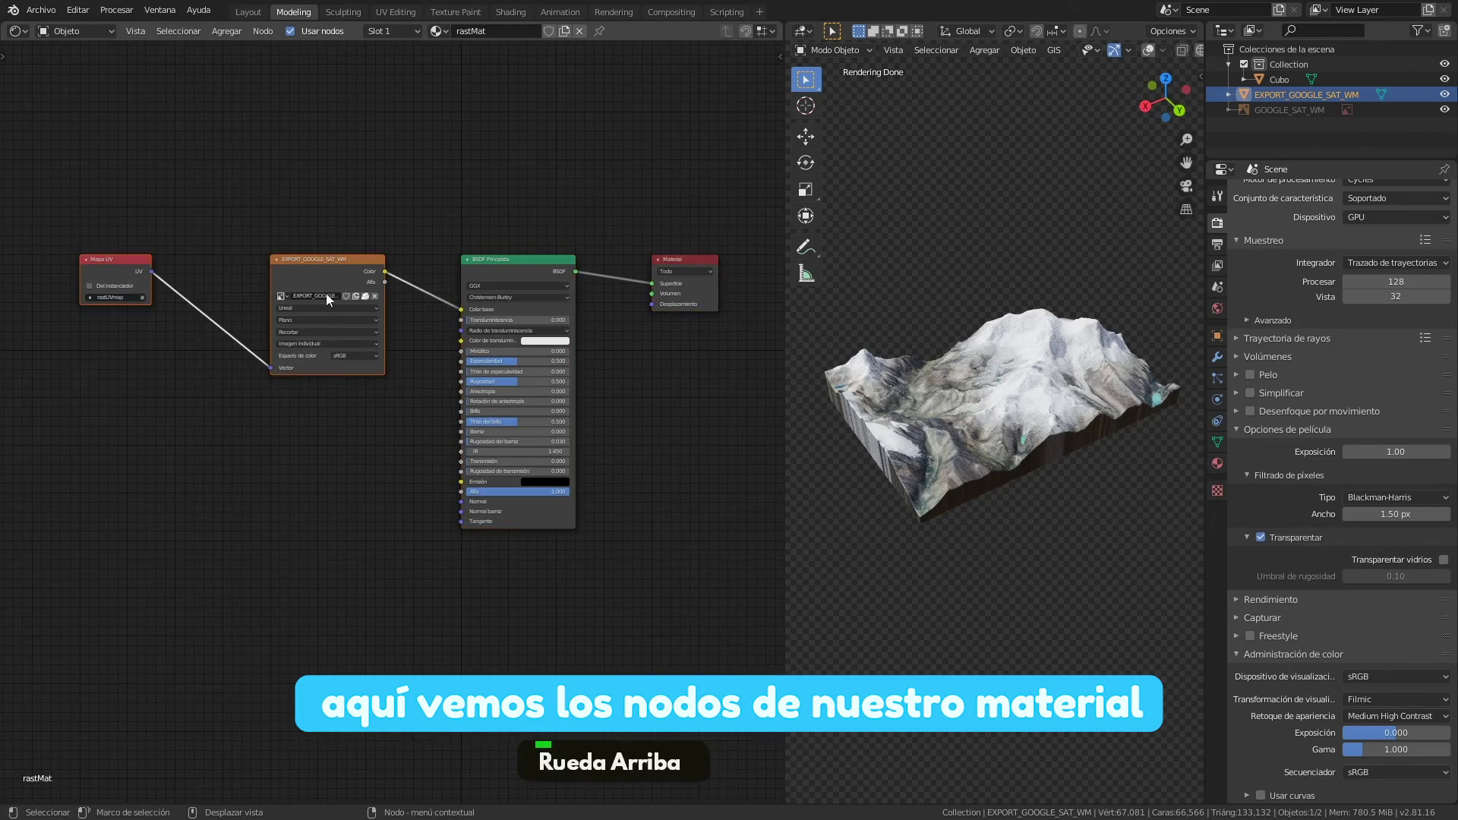
scroll(up, 3)
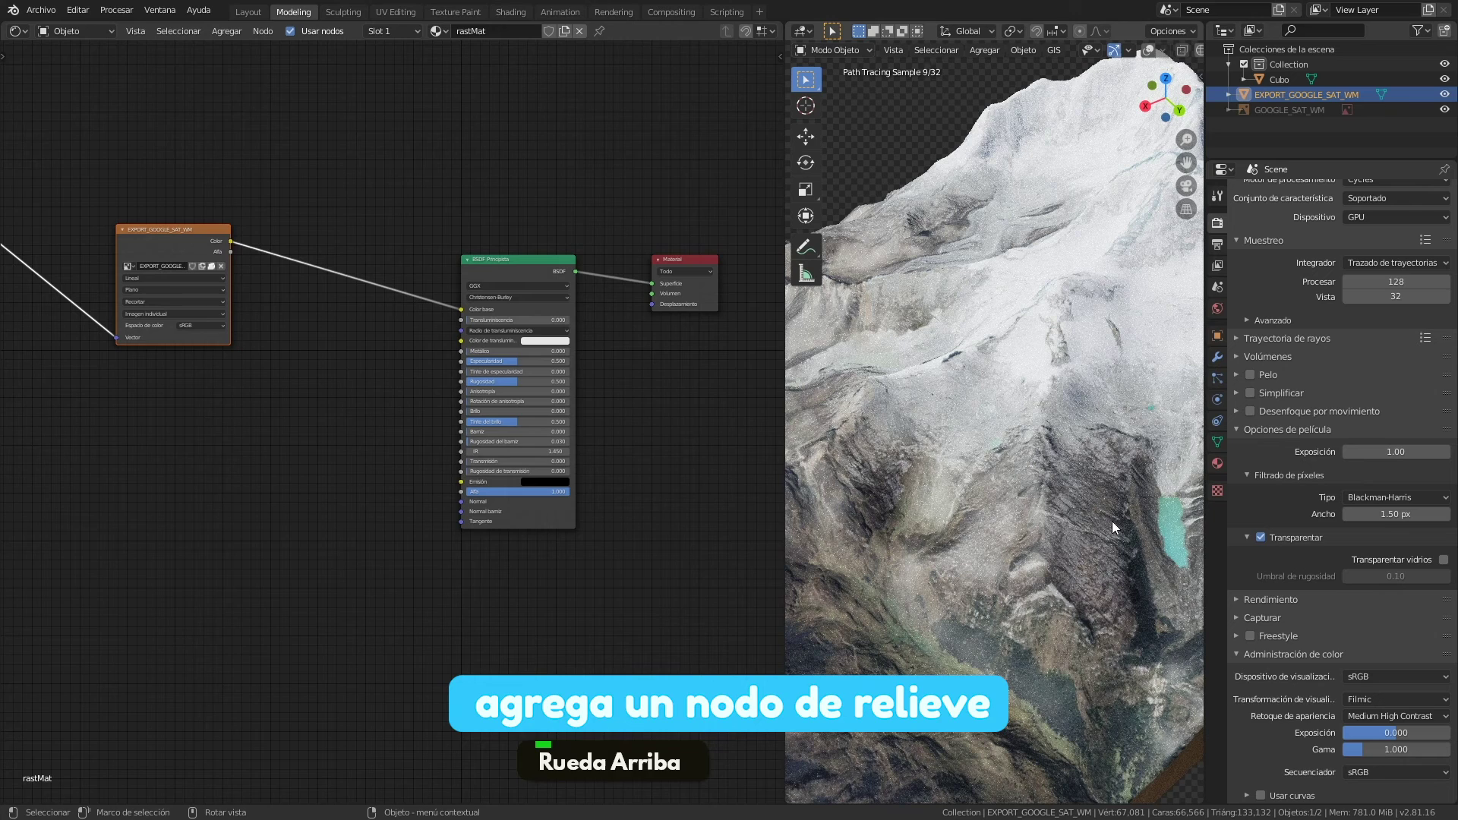
scroll(up, 3)
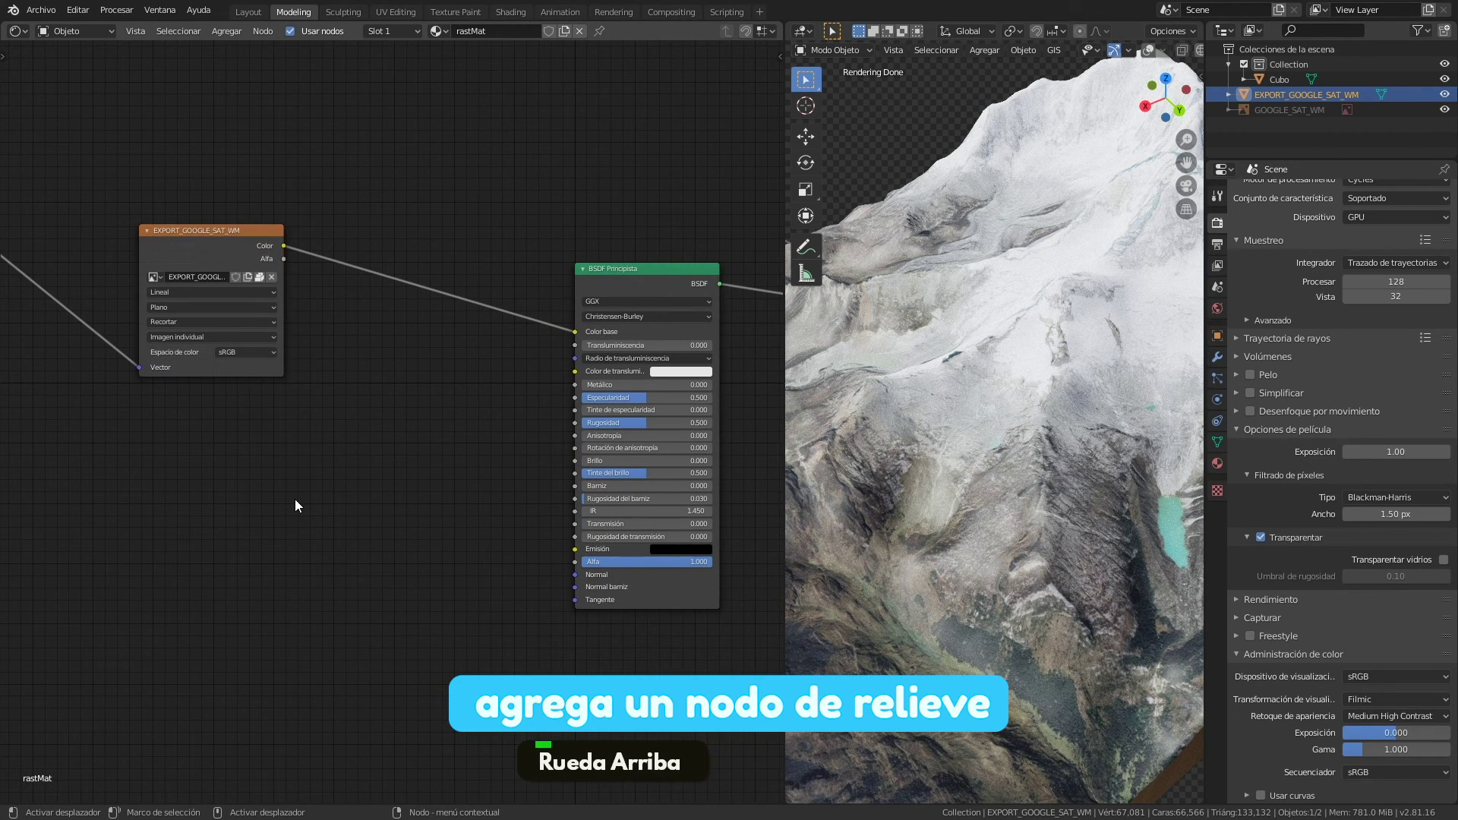
key(shift+a)
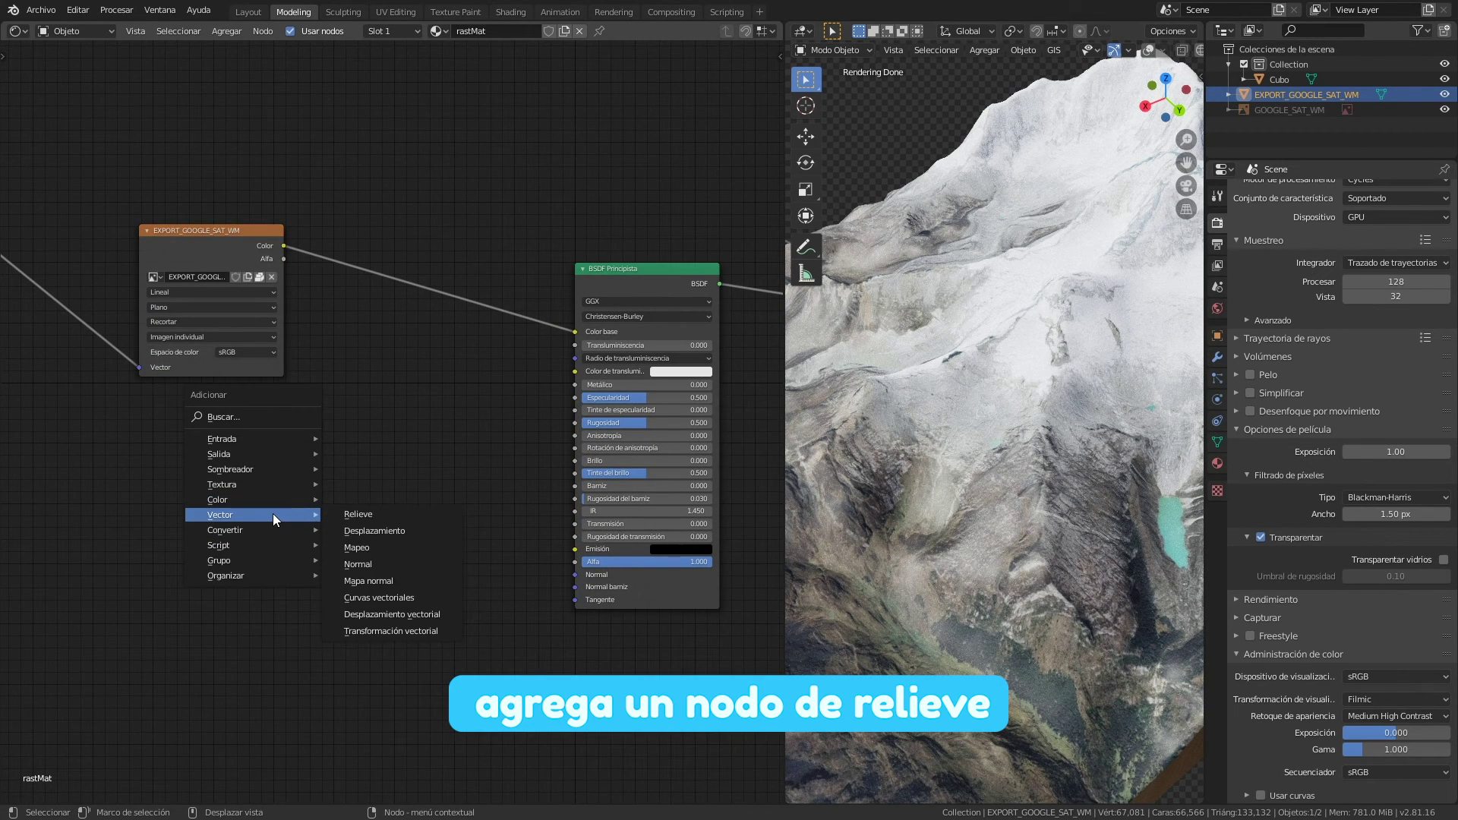
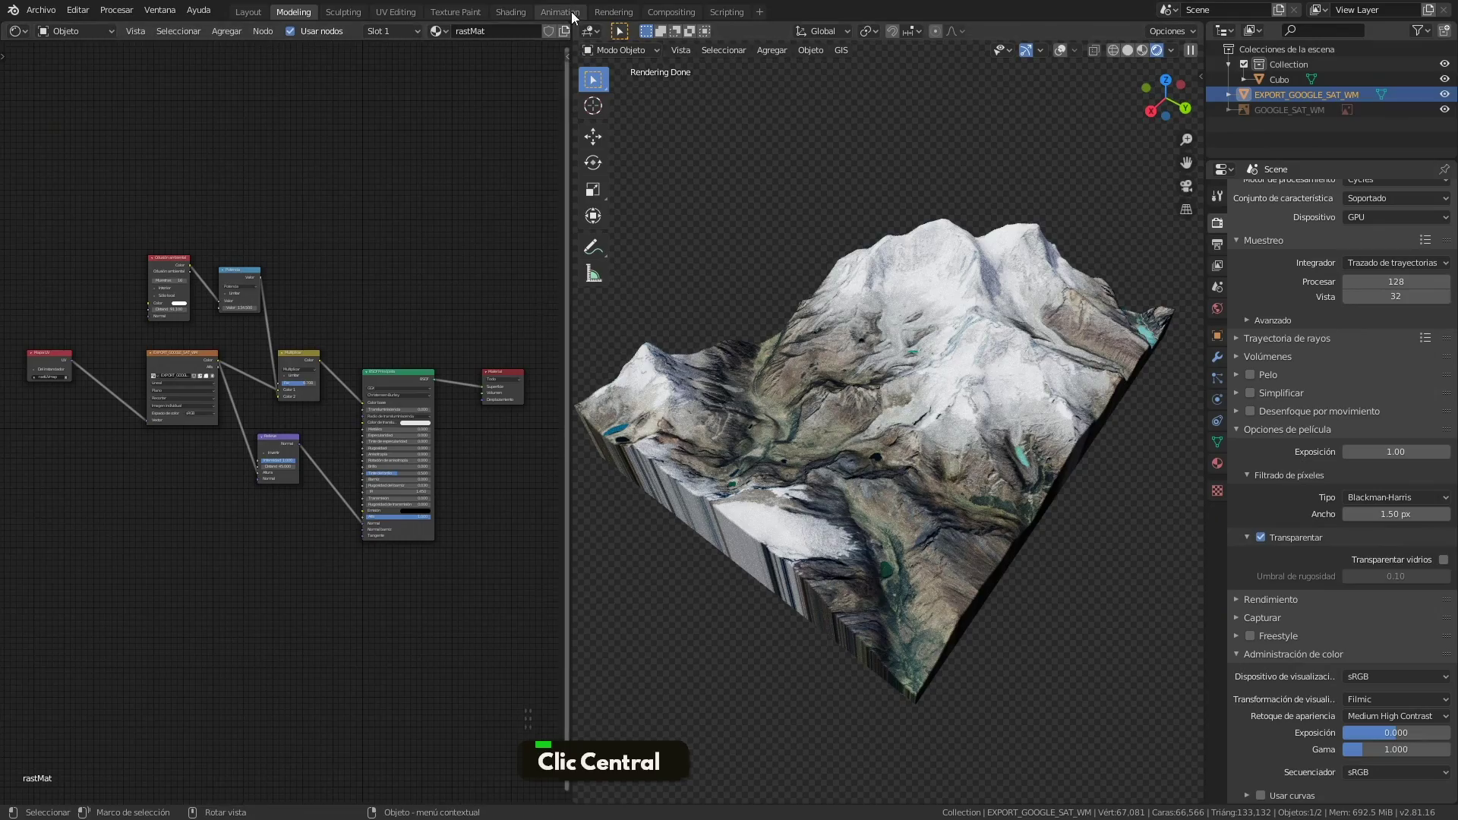
Orbit the rendered terrain to check the dark grey side-wall material from several angles
middle_click(621, 336)
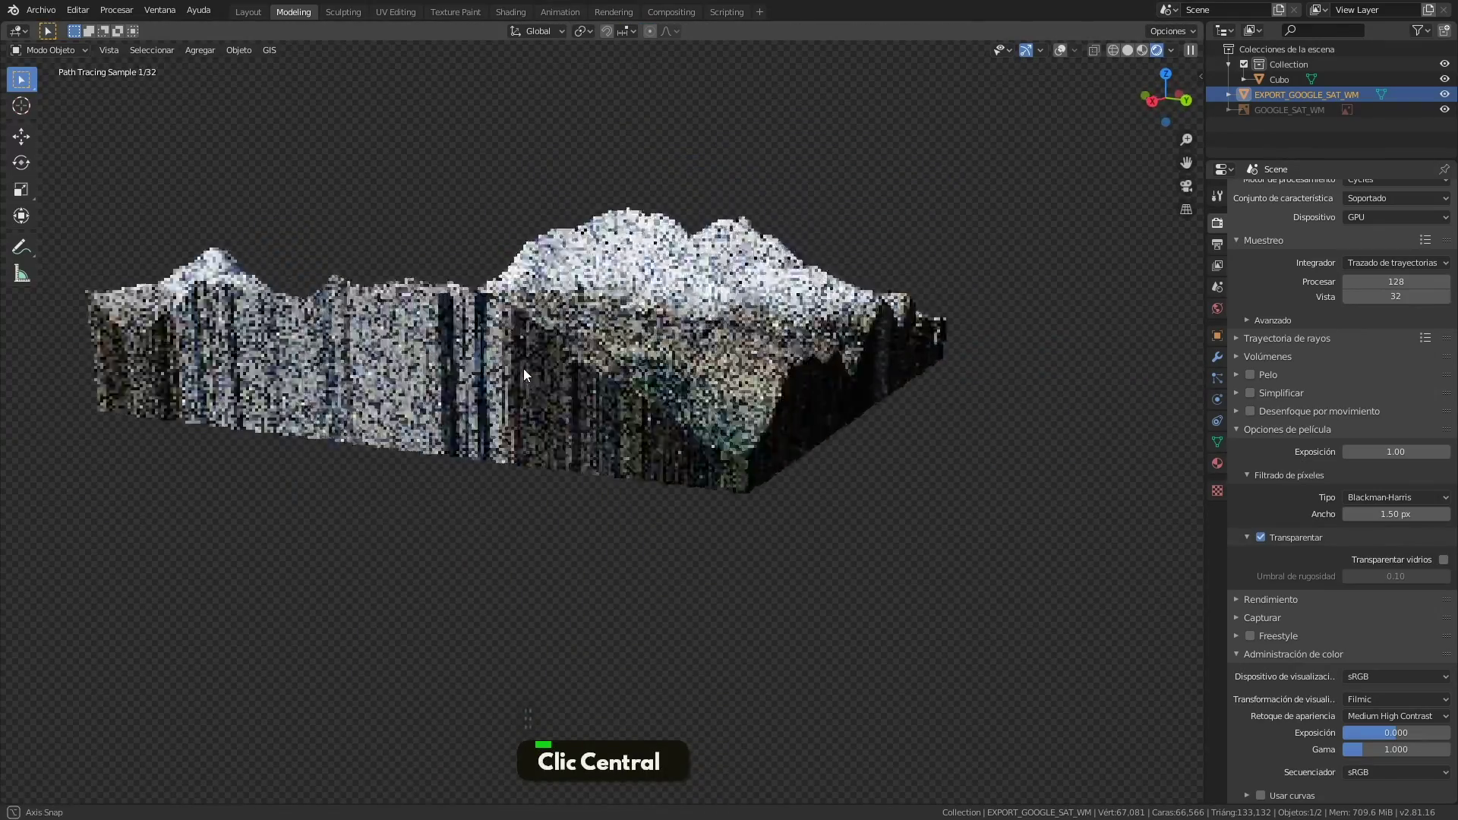
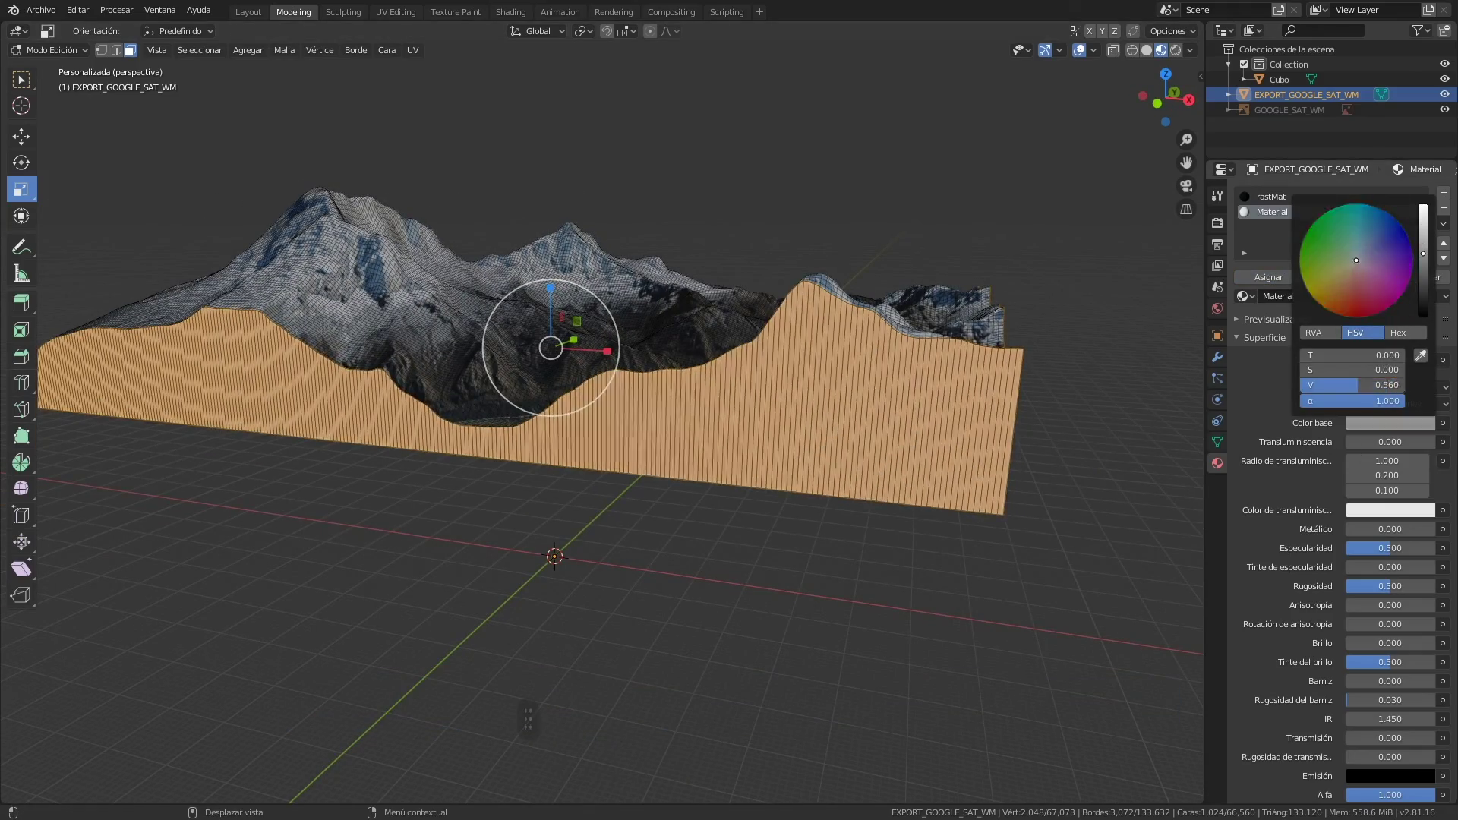
scroll(down, 3)
middle_click(1057, 456)
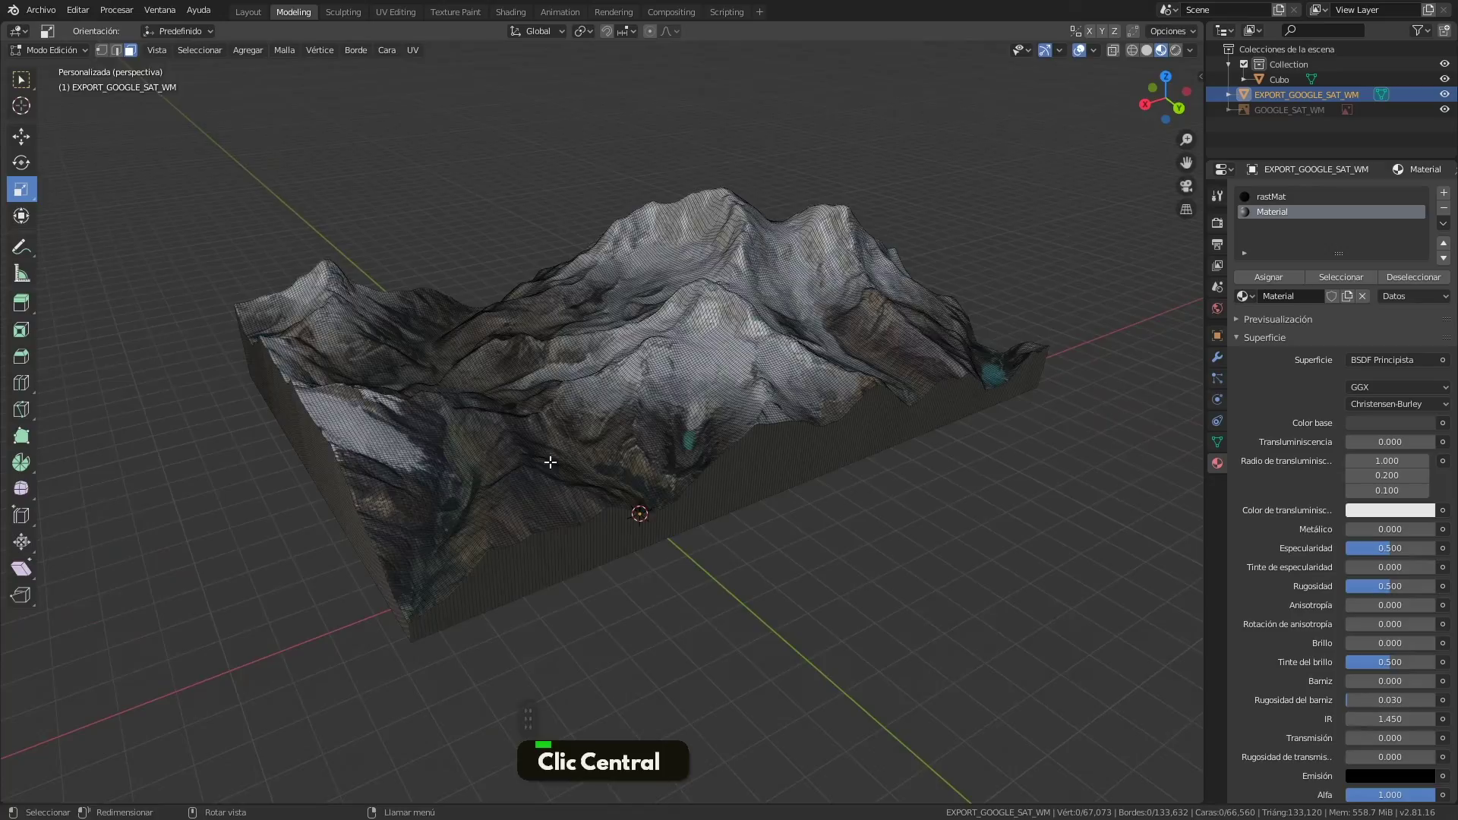
middle_click(857, 328)
middle_click(799, 422)
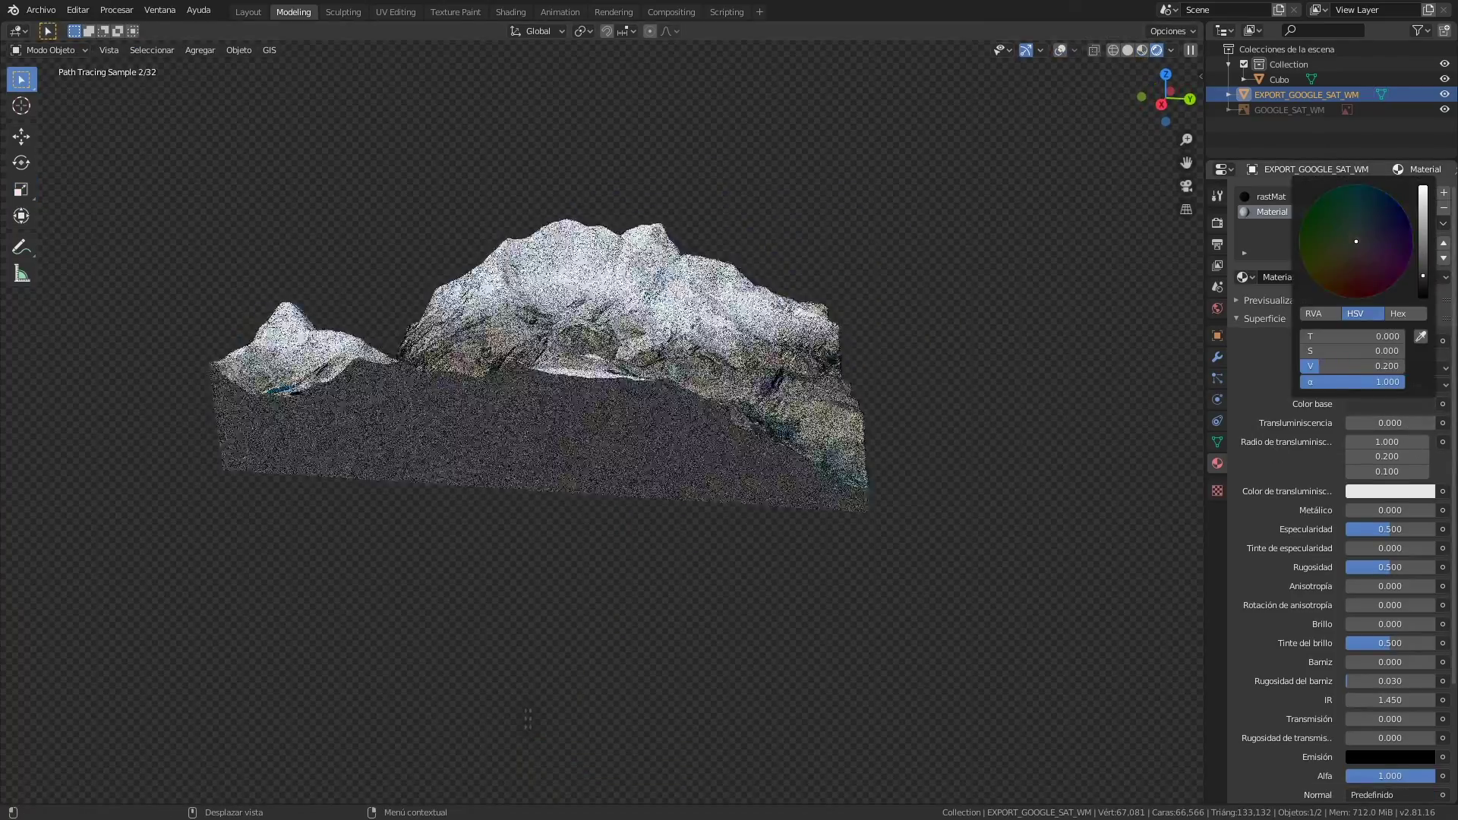
middle_click(747, 359)
Set Cycles viewport samples to 128 and let the terrain re-render from a new angle
scroll(up, 3)
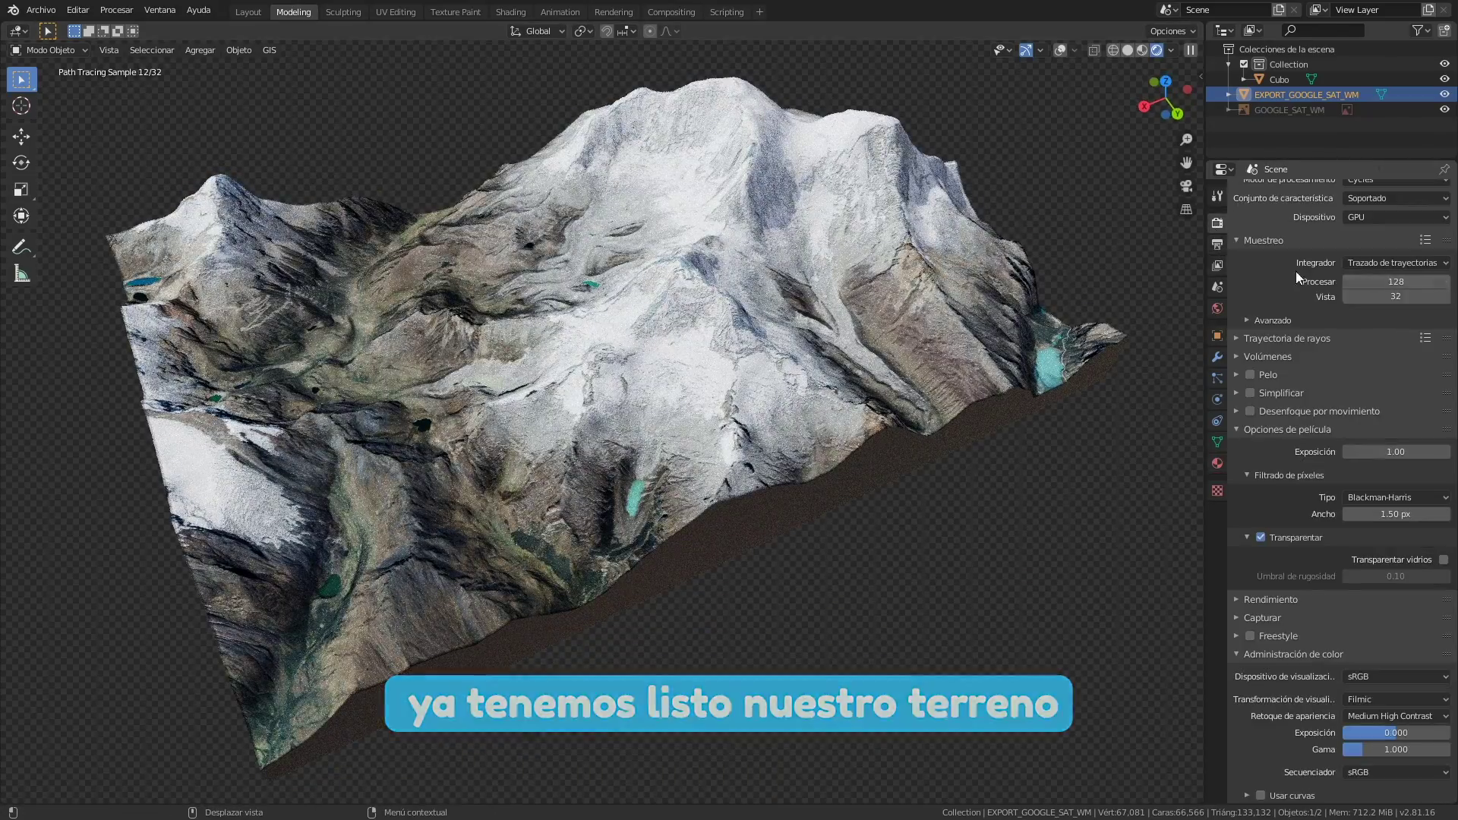
key(2)
key(8)
key(Return)
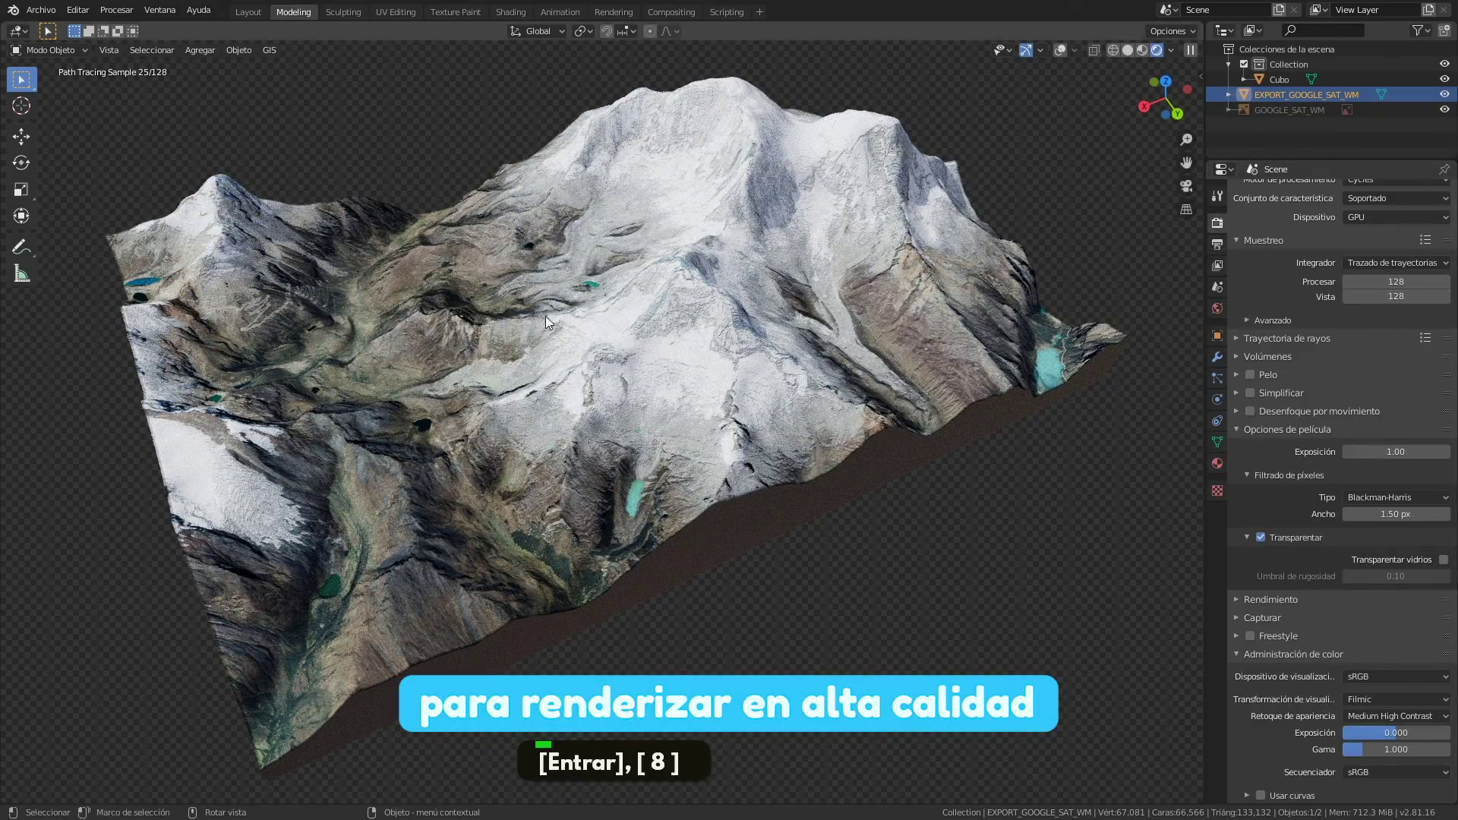
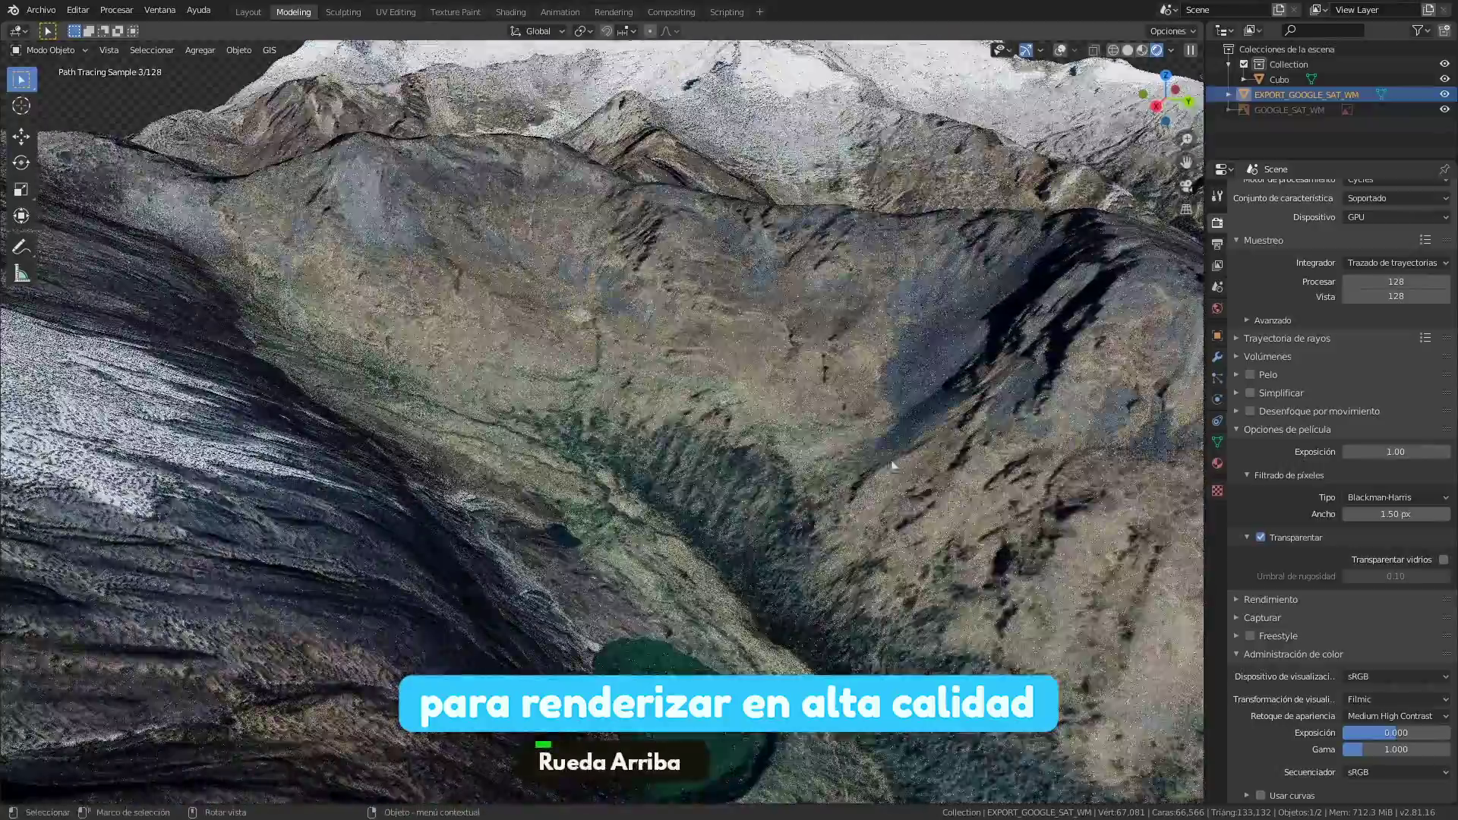
scroll(down, 3)
scroll(down, 3)
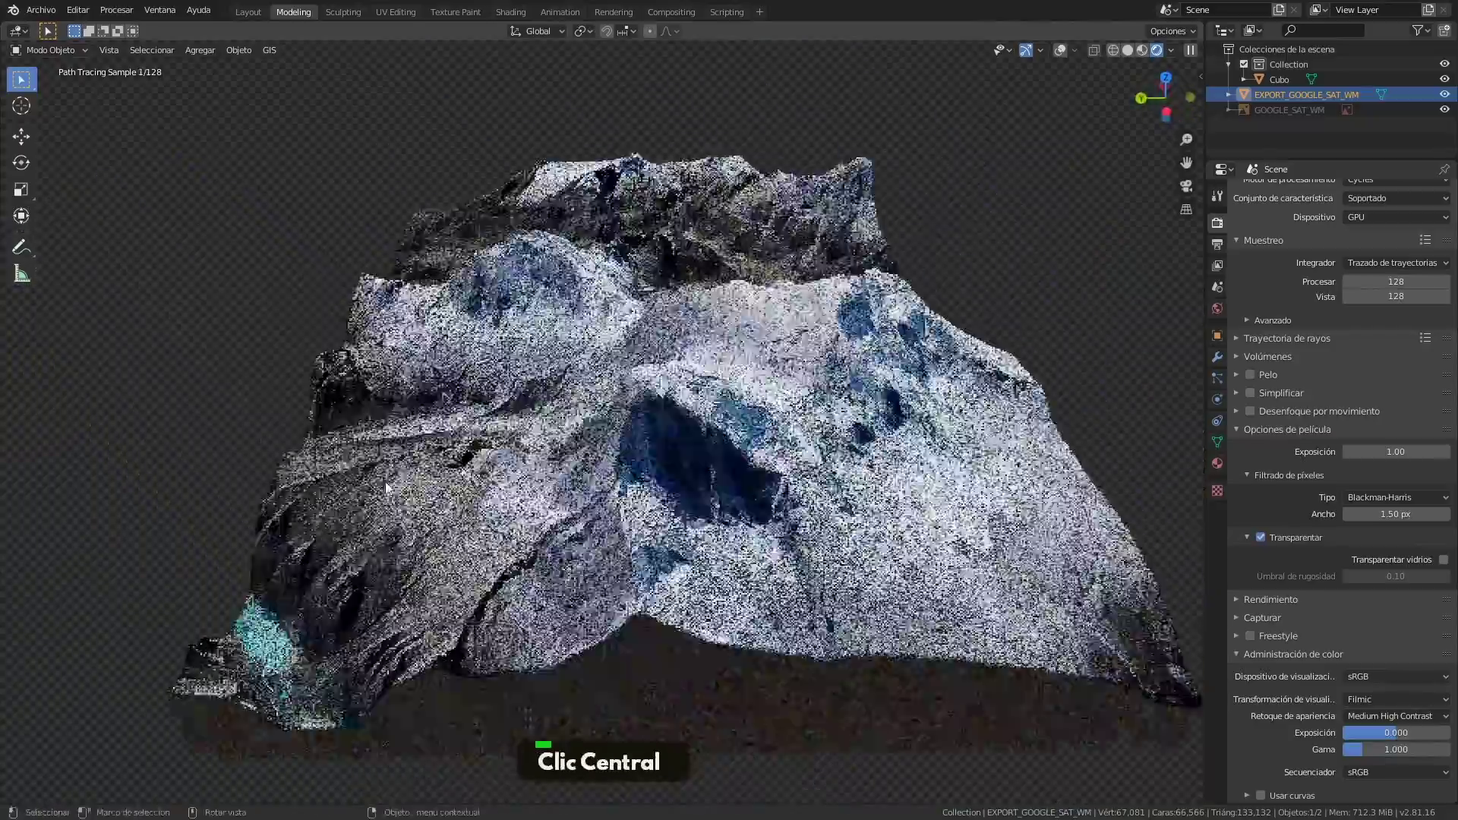